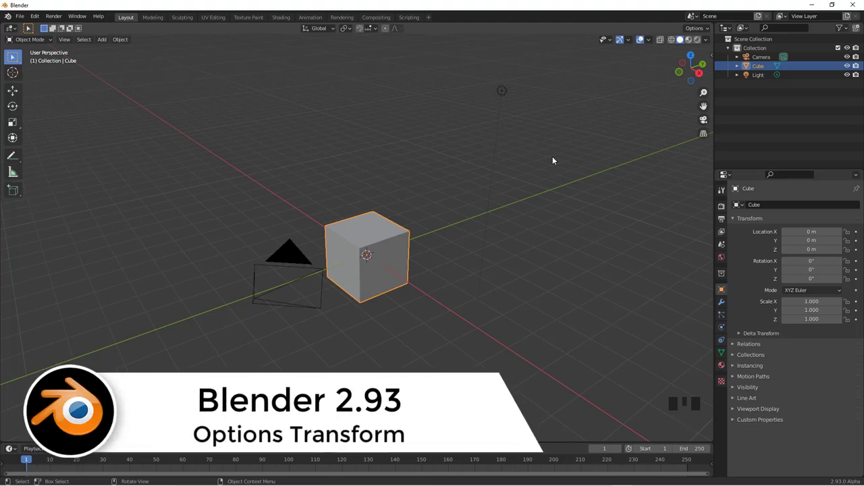
Orbit around the default cube to inspect it from several sides
left_click_drag(552, 173, 513, 167)
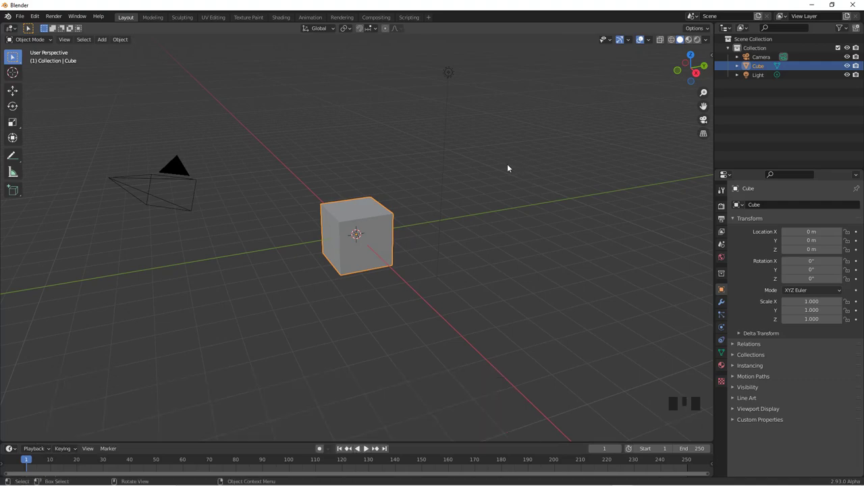
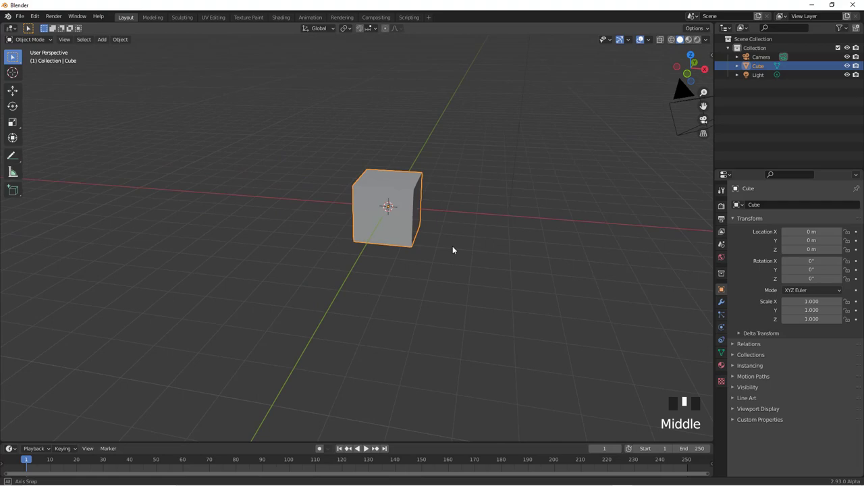
scroll("up", 3)
left_click_drag(417, 223, 737, 406)
left_click_drag(735, 407, 790, 402)
scroll("down", 3)
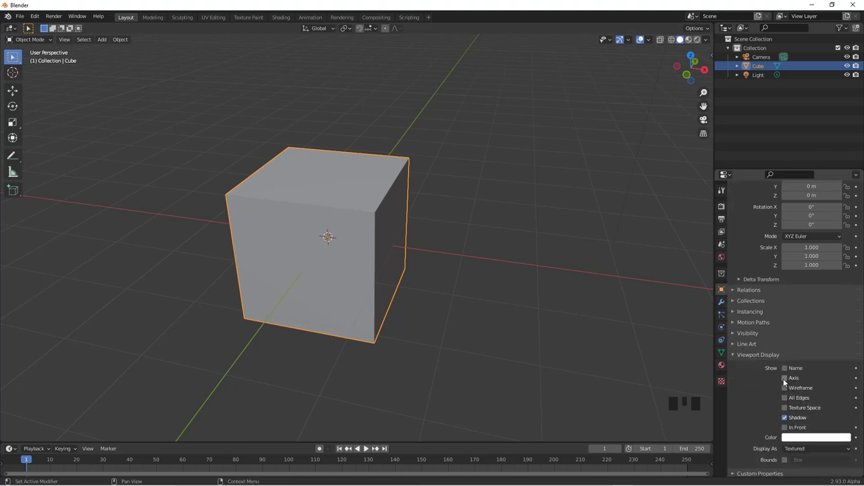
left_click(786, 379)
left_click_drag(507, 326, 437, 233)
Switch the viewport to Wireframe shading so the cube's origin and axes are visible
key("z")
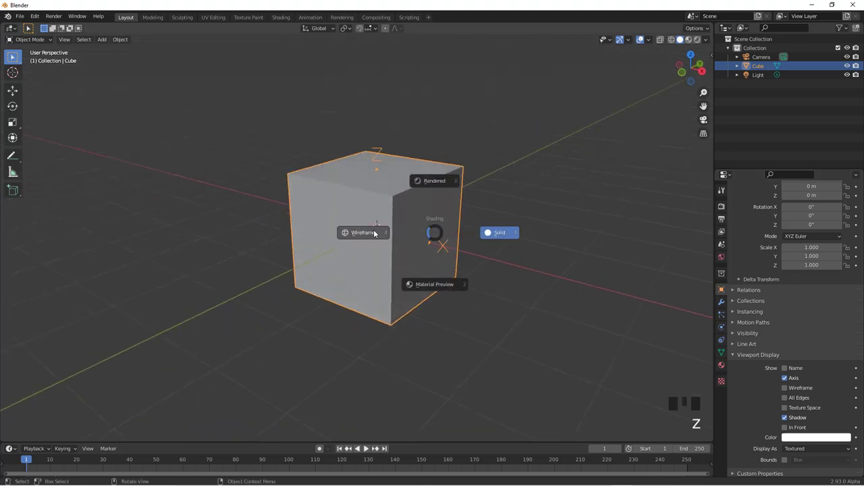
scroll("up", 3)
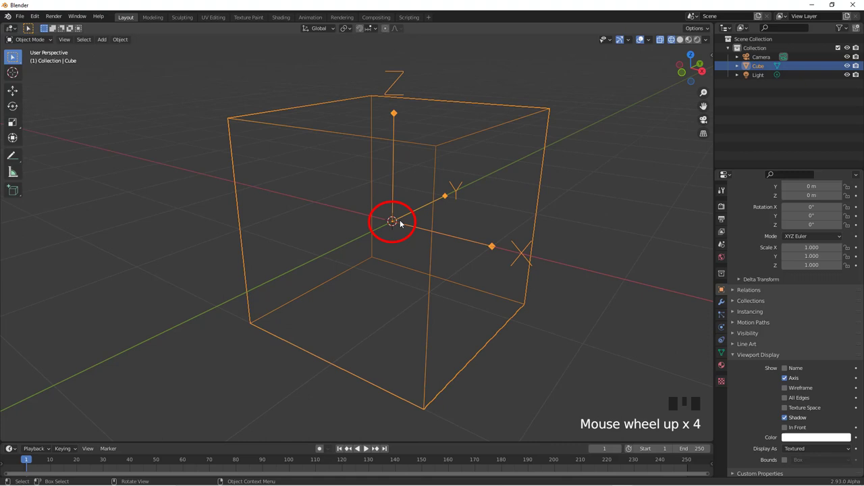
left_click_drag(419, 243, 385, 242)
scroll("up", 3)
scroll("down", 3)
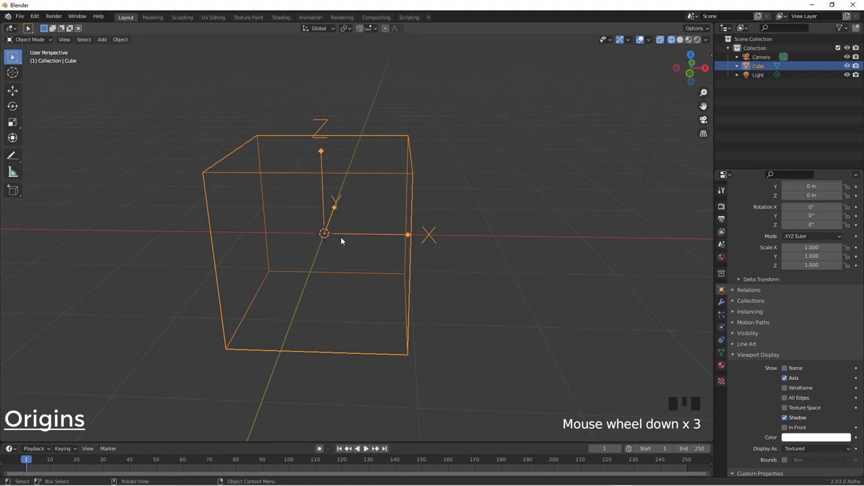
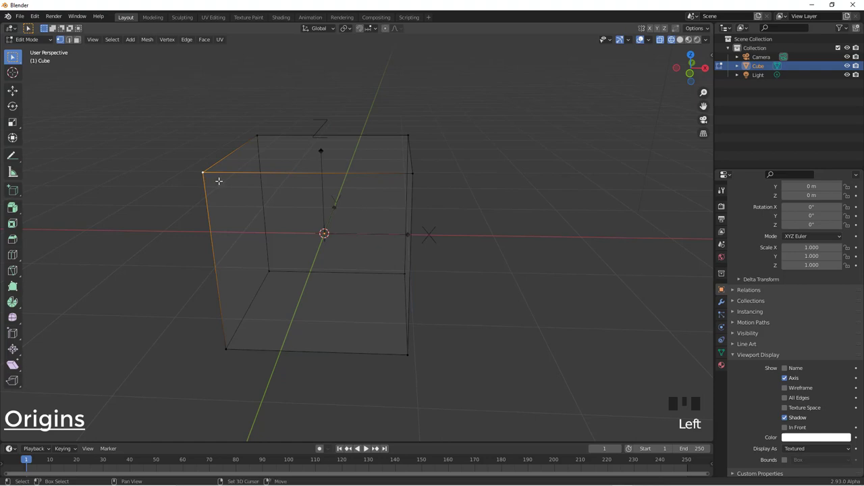
Snap the 3D cursor to the selected top corner and return to Object Mode
key("shift+s")
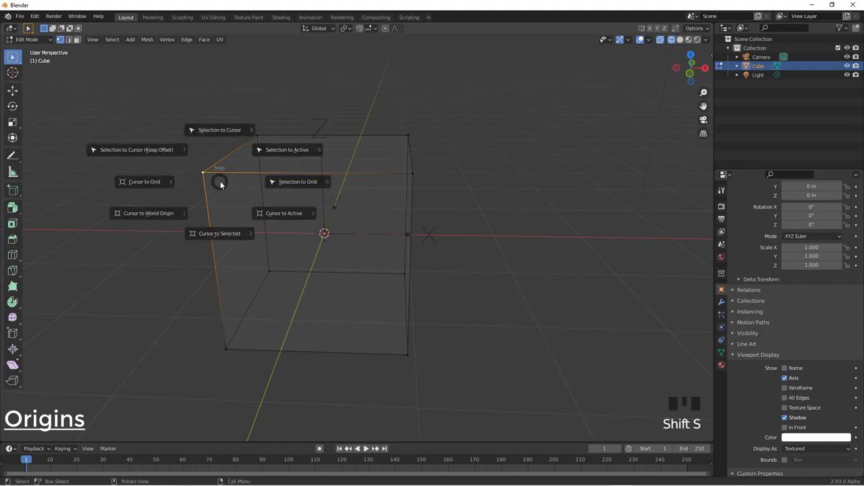
left_click_drag(336, 226, 273, 205)
scroll("down", 3)
left_click_drag(289, 191, 294, 217)
key("ctrl+z")
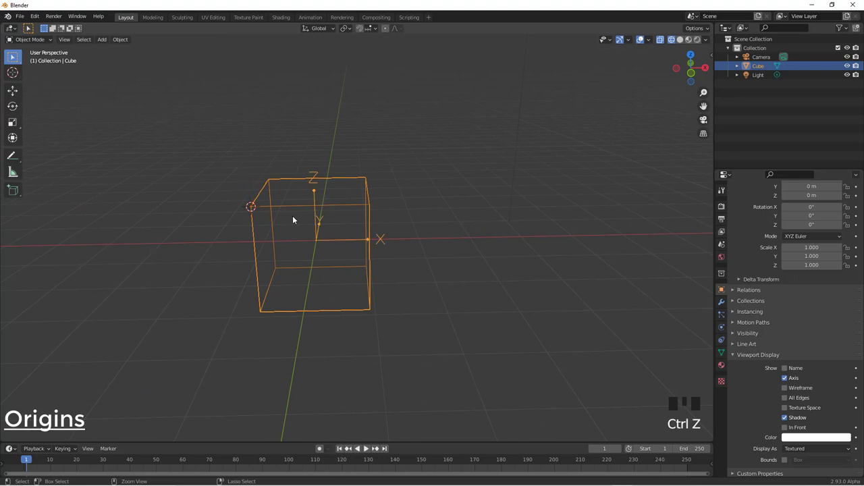
Undo the stray changes and show the Active Tool settings with the Affect Only options
key("ctrl+z")
key("ctrl+z")
key("ctrl+z")
key("ctrl+z")
key("ctrl+z")
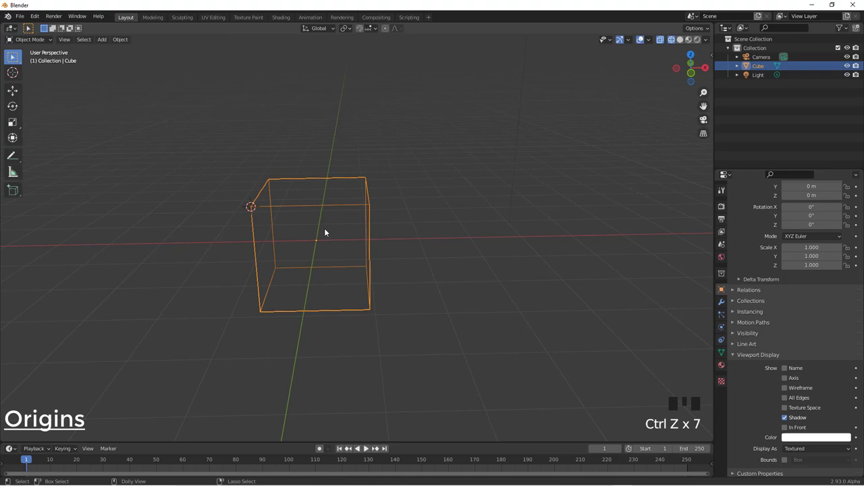
key("ctrl+shift+z")
left_click_drag(455, 213, 323, 231)
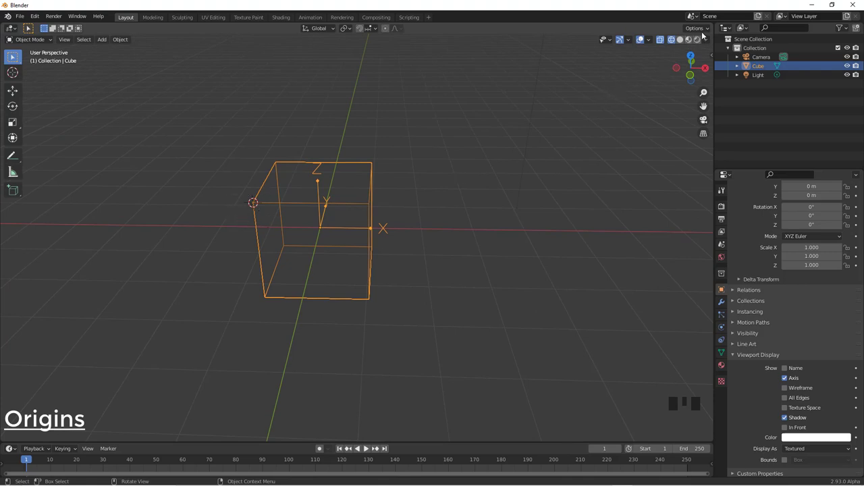
left_click_drag(707, 29, 695, 59)
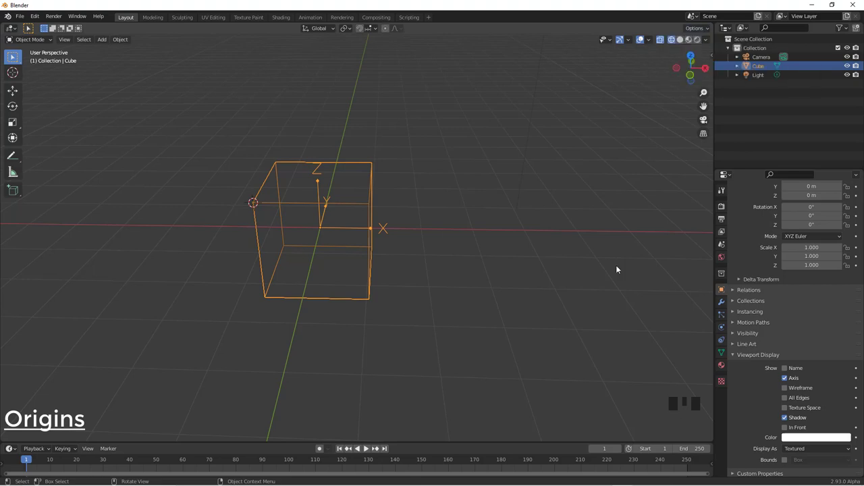
Enable Affect Only Origins so transforms move just the cube's origin
left_click(725, 191)
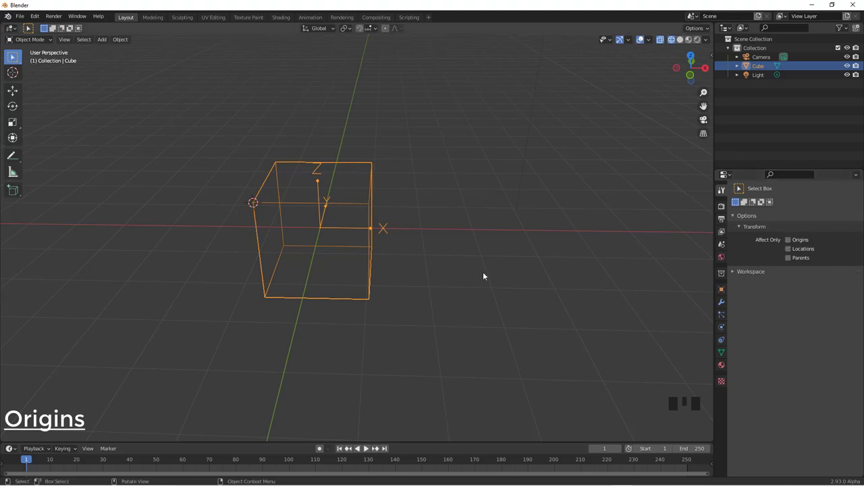
left_click_drag(474, 264, 789, 243)
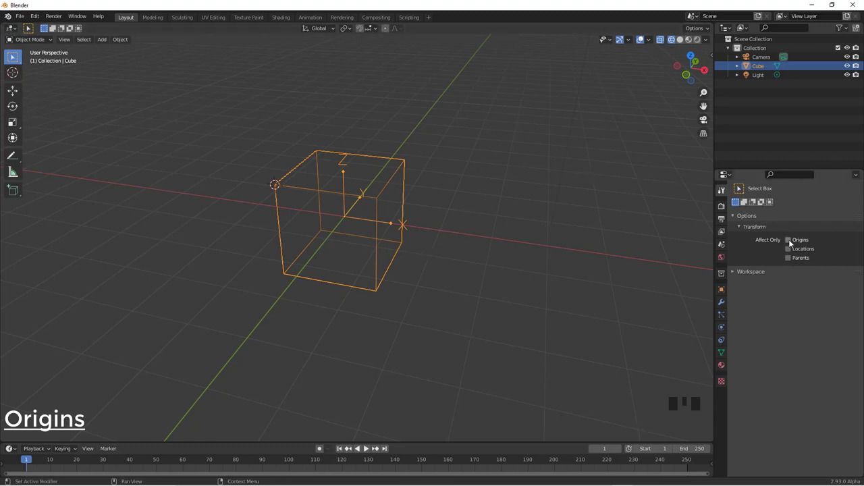
left_click(791, 243)
left_click_drag(469, 243, 435, 244)
scroll("up", 3)
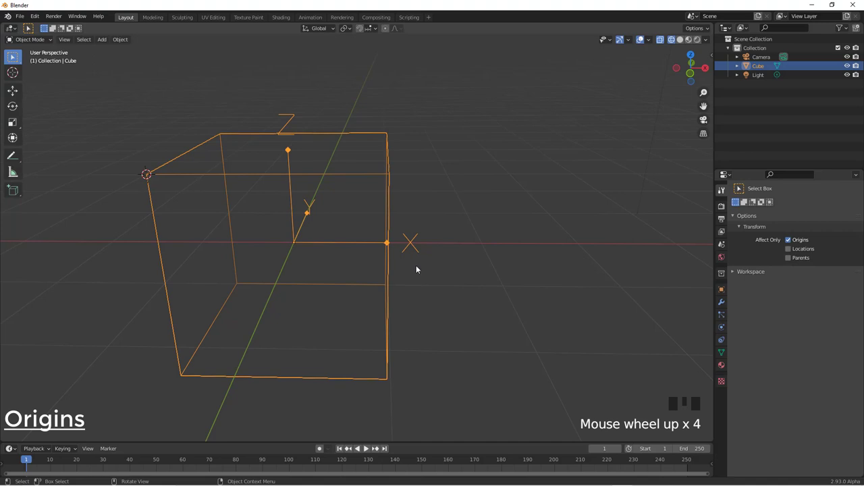
Move the origin onto the cube's top edge, then turn Affect Only Origins back off
key("g")
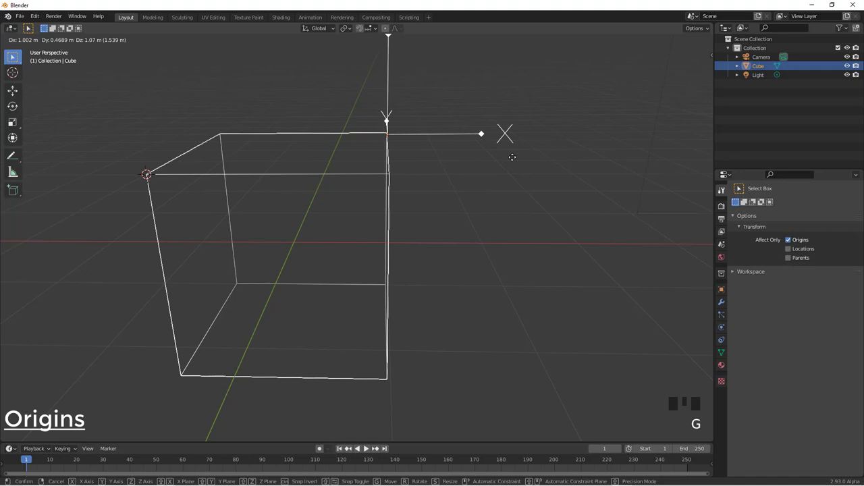
scroll("down", 3)
left_click_drag(429, 260, 436, 252)
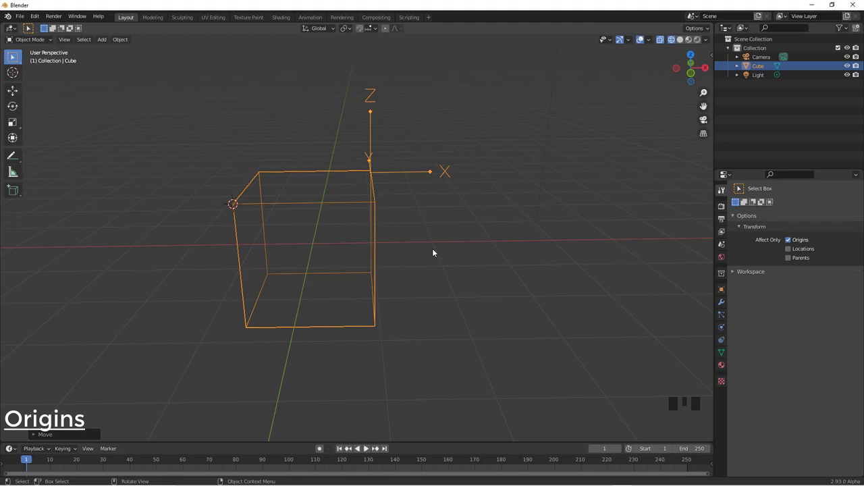
left_click_drag(484, 241, 470, 246)
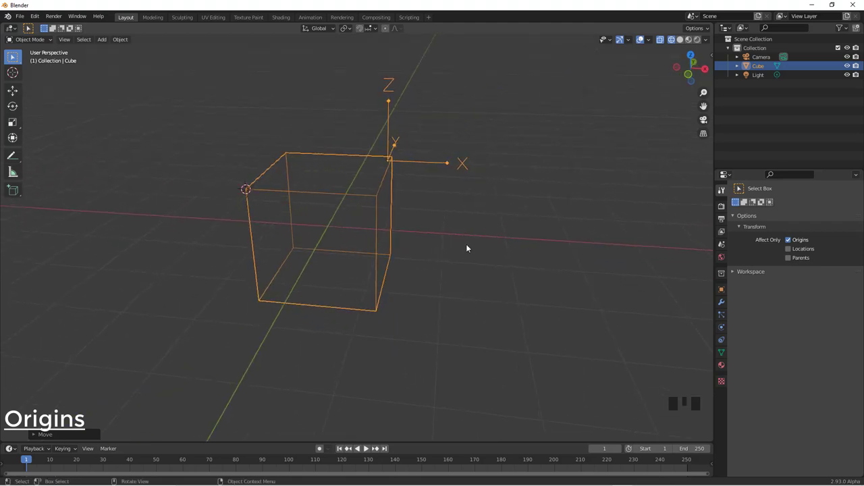
left_click_drag(453, 213, 790, 241)
left_click(790, 241)
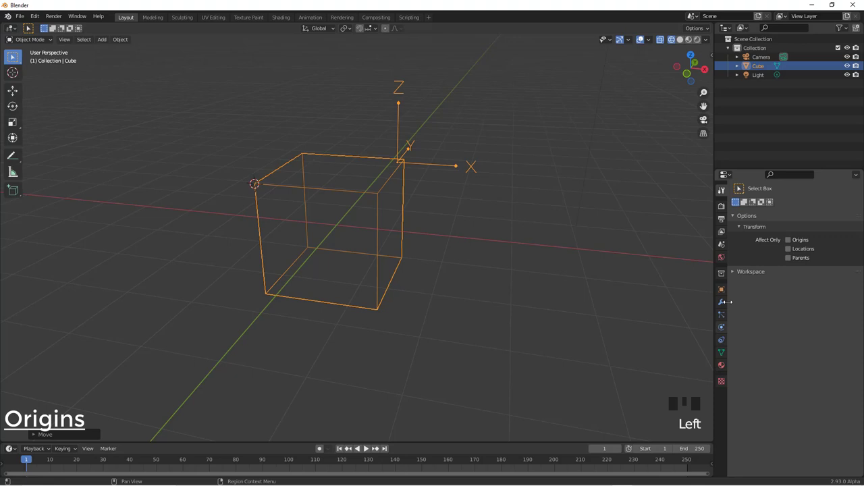
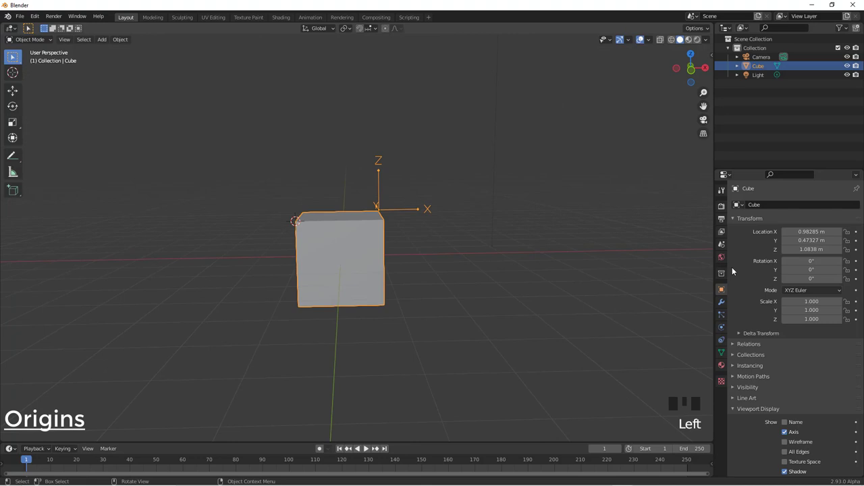
Add an Array modifier to the cube from Modifier Properties
left_click(724, 305)
left_click(766, 205)
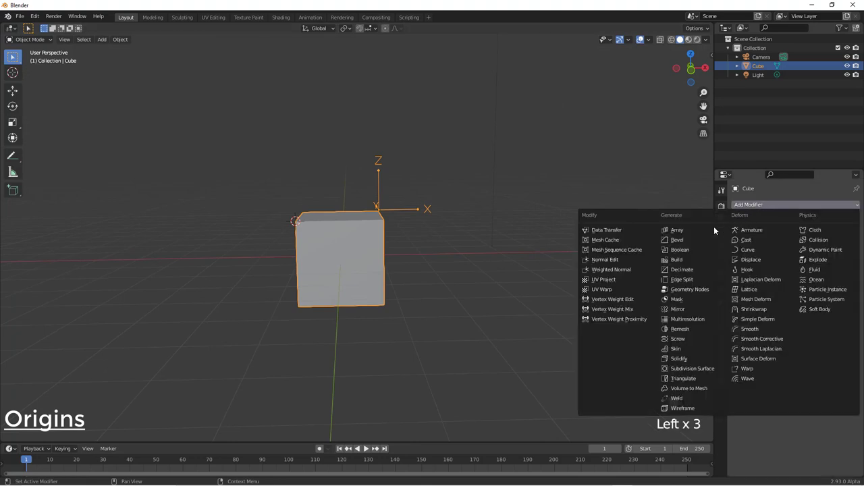
left_click_drag(685, 311, 444, 247)
left_click_drag(444, 248, 724, 196)
left_click(723, 194)
With Affect Only Origins on, move the origin so the arrayed copy separates from the original
left_click(791, 242)
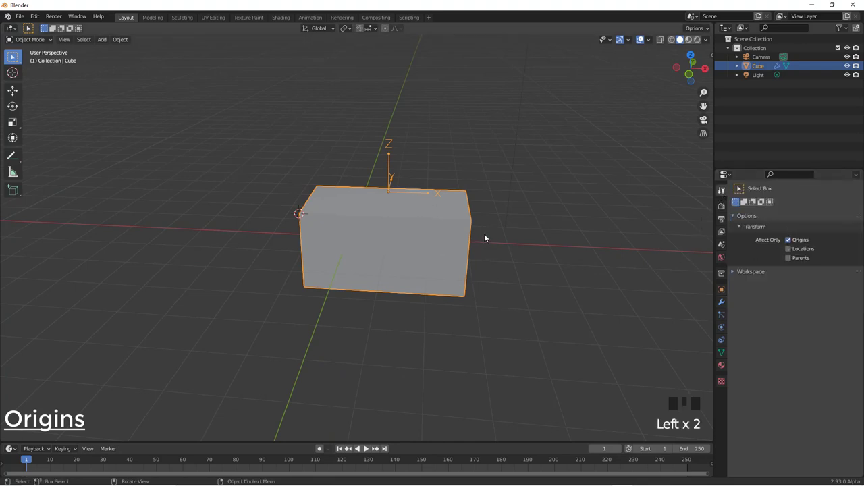
key("g")
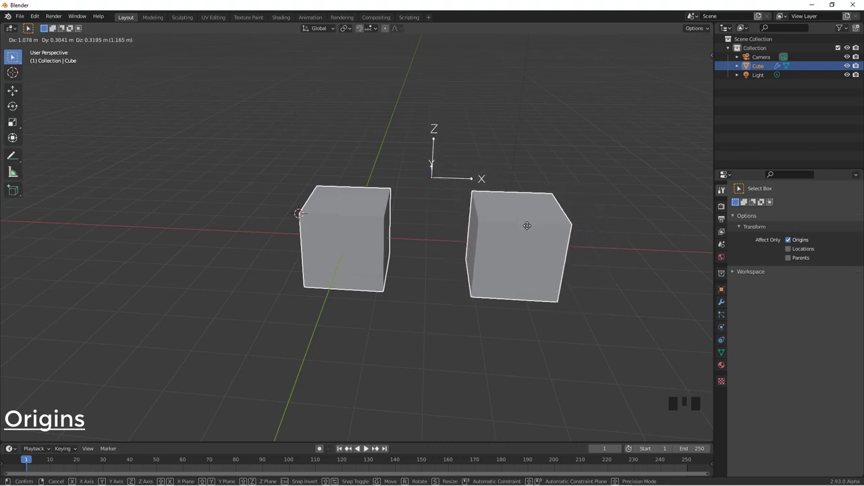
left_click_drag(553, 229, 466, 249)
scroll("up", 3)
left_click_drag(491, 261, 493, 258)
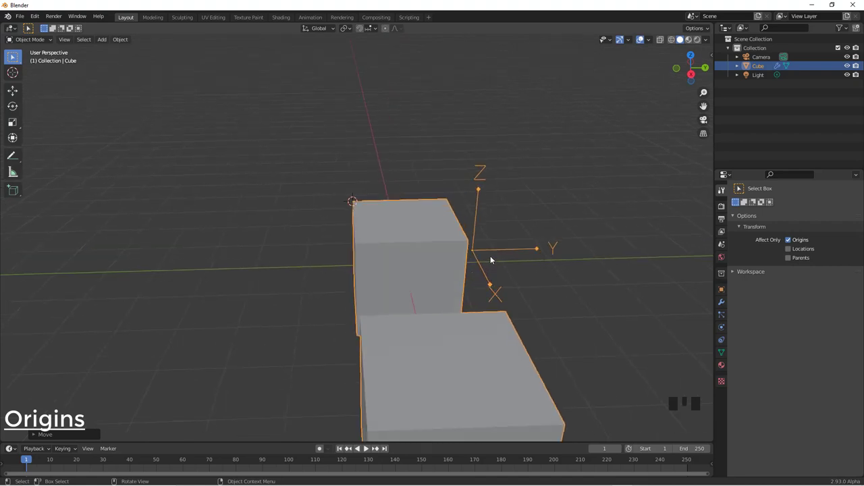
Rotate the cube's origin 90° about X and inspect the resulting array
key("r")
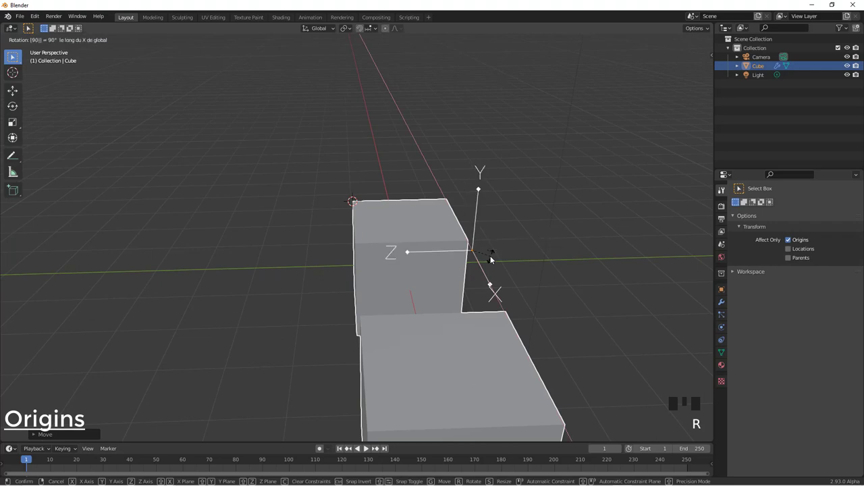
left_click_drag(445, 257, 512, 253)
key("r")
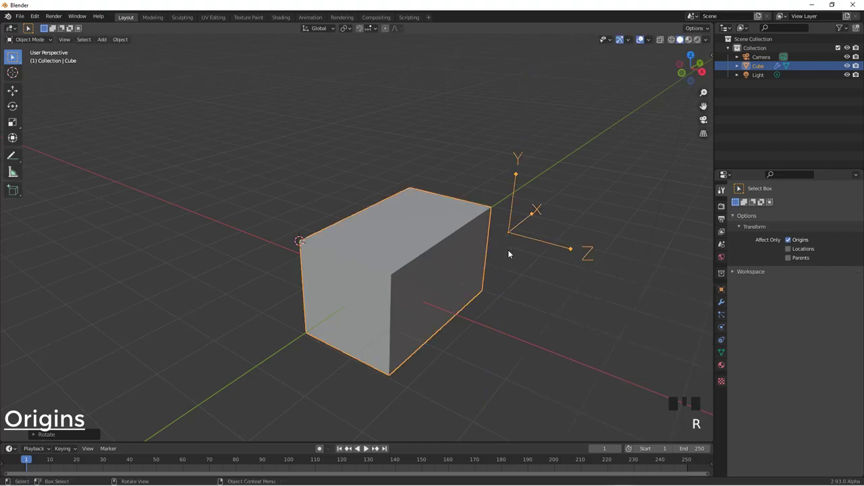
left_click_drag(488, 241, 469, 248)
scroll("down", 3)
left_click_drag(460, 255, 424, 297)
Delete the arrayed cube, leaving only the camera and light
key("x")
left_click_drag(414, 299, 404, 259)
key("shift+a")
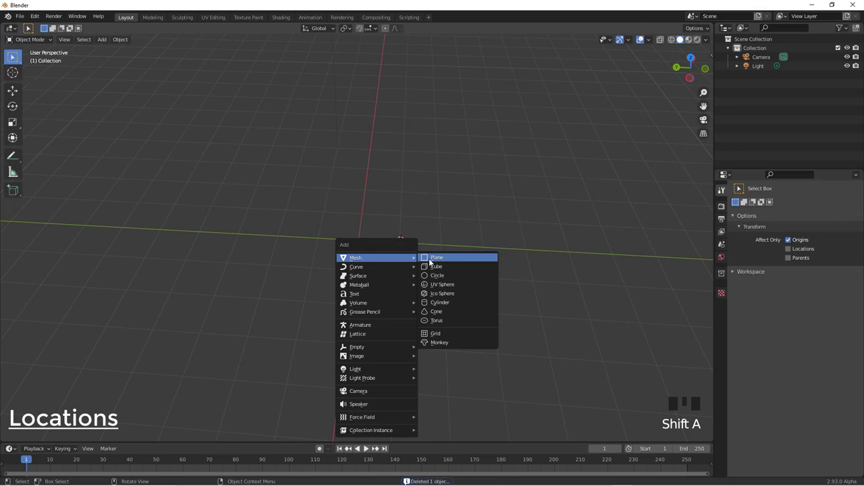
scroll("down", 3)
left_click_drag(403, 248, 410, 249)
key("ctrl+z")
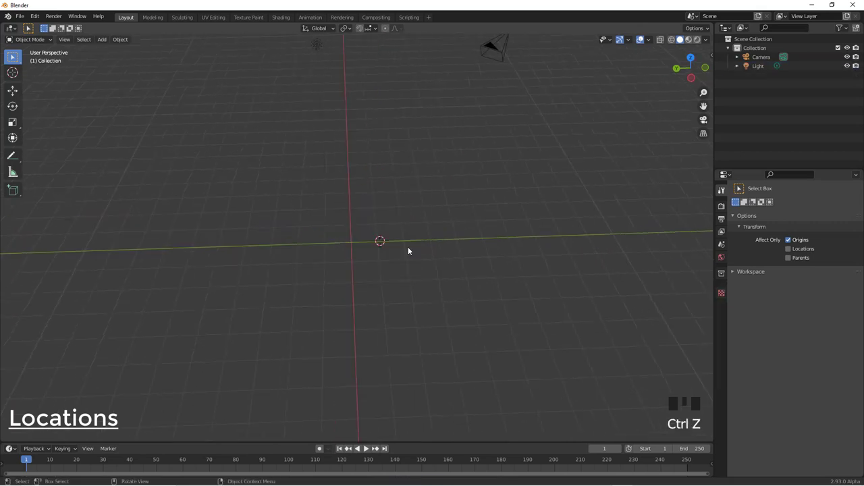
key("shift+c")
left_click_drag(310, 318, 430, 214)
scroll("down", 3)
scroll("up", 3)
left_click_drag(426, 222, 395, 217)
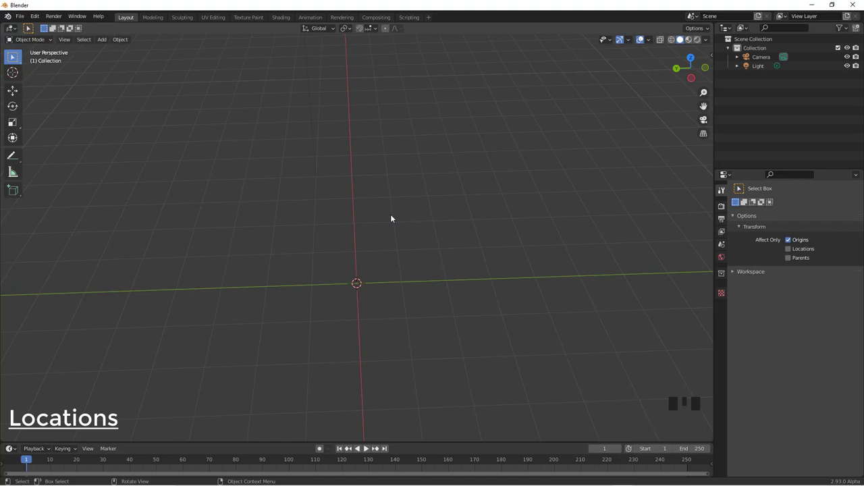
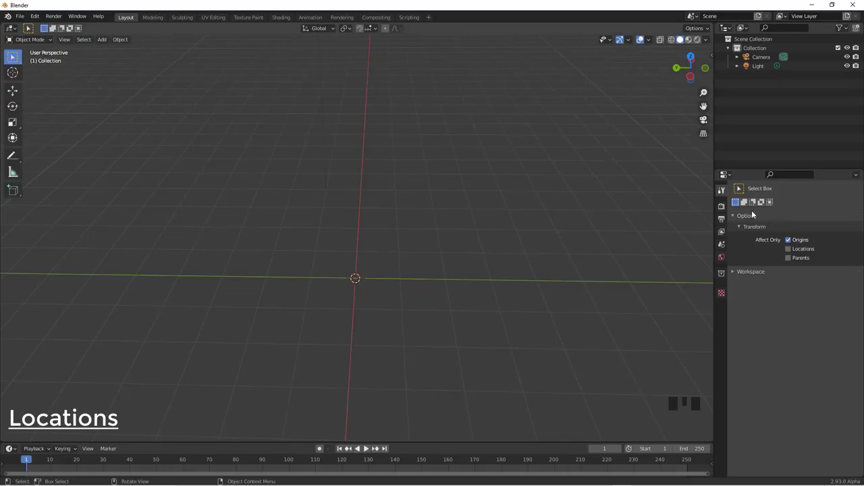
Turn off Affect Only Origins, add a new cube and view it from the front
left_click(791, 241)
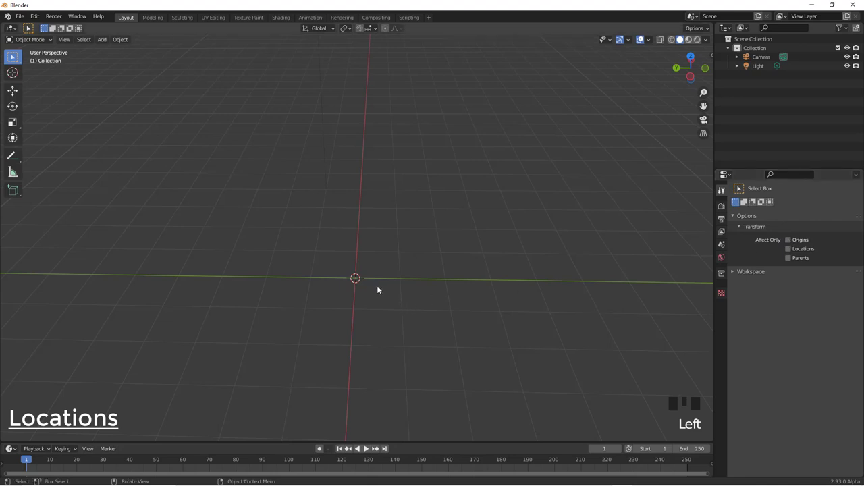
key("shift+a")
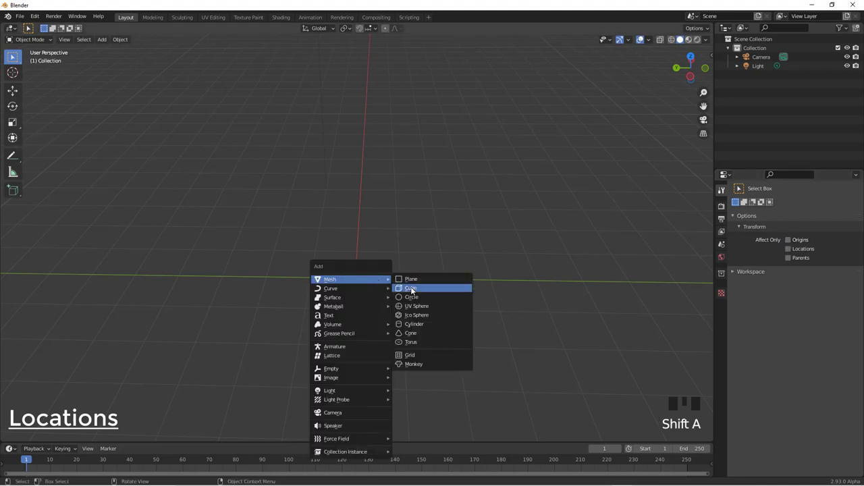
left_click_drag(380, 285, 387, 274)
key("shift+d")
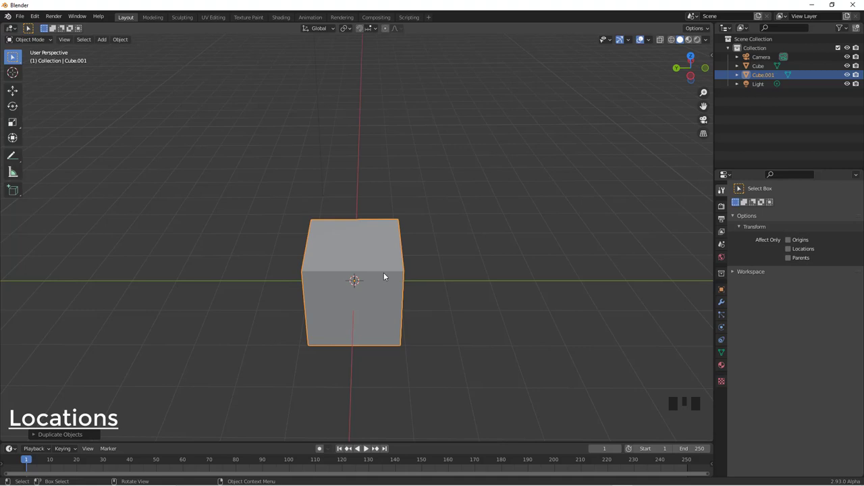
key("KP_1")
Duplicate two smaller copies of the cube spaced along the X axis to its right
key("shift+d")
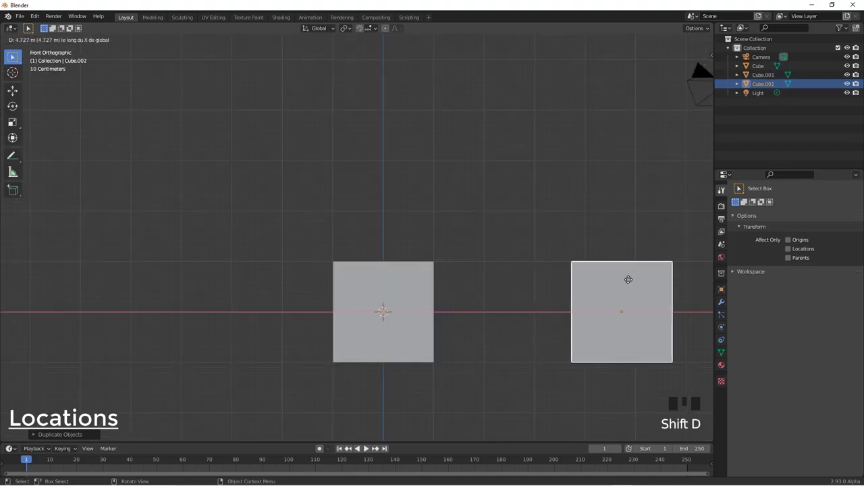
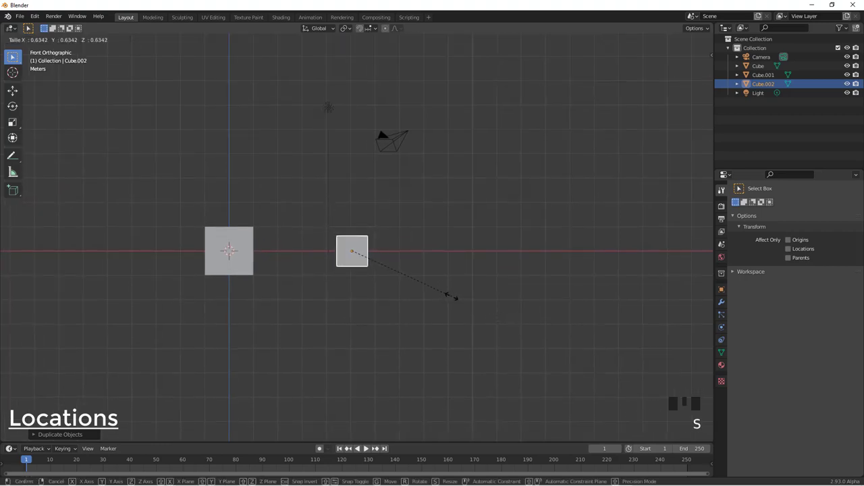
key("shift+d")
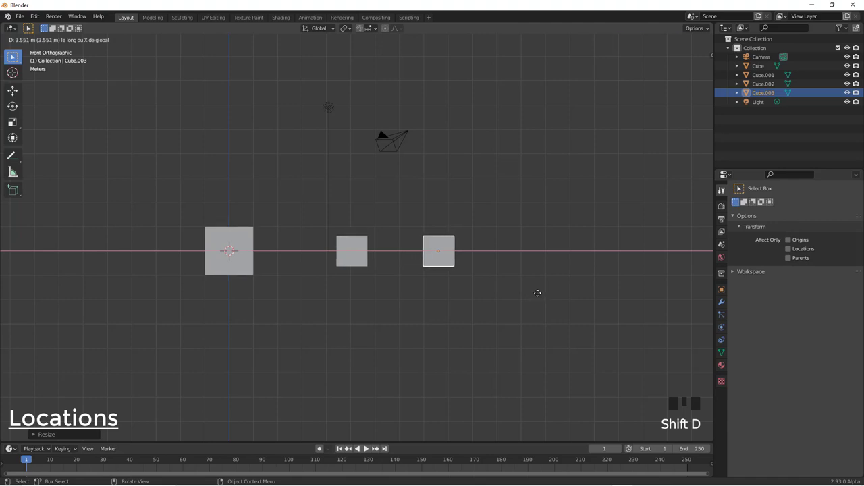
left_click(359, 250)
key("ctrl+j")
left_click_drag(392, 248, 250, 243)
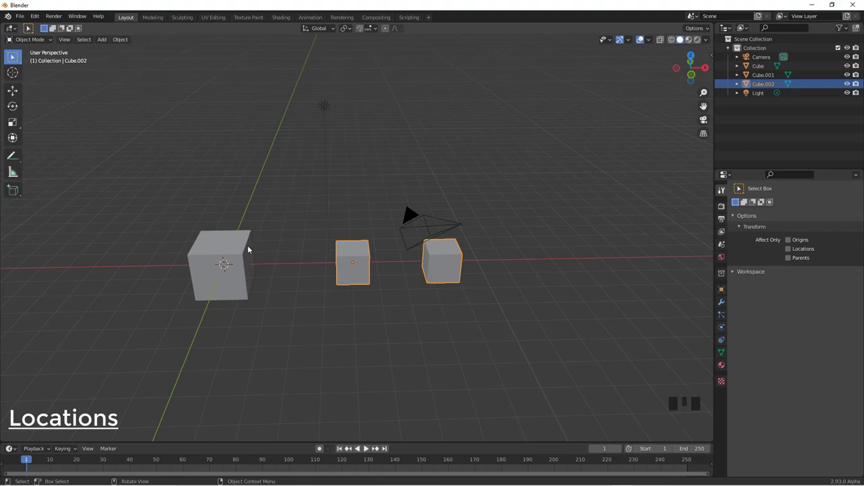
Set the pivot to 3D Cursor, trial-rotate the small cubes around it, then undo
key("KP_1")
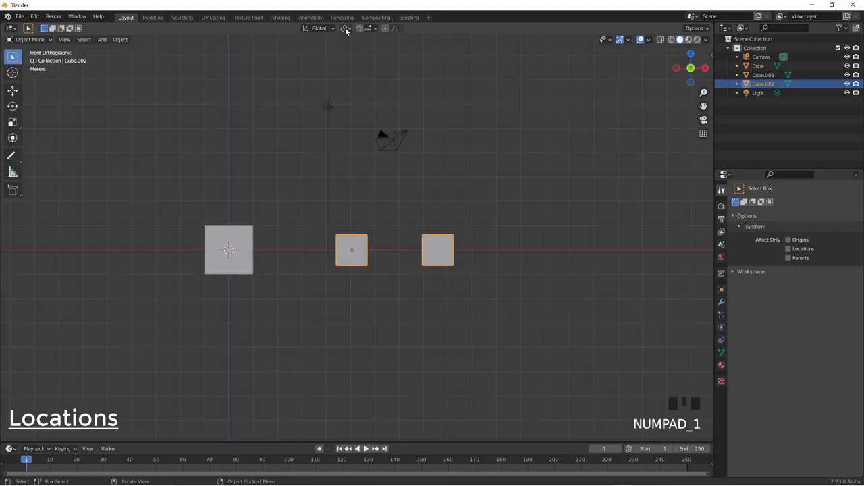
left_click_drag(349, 30, 400, 206)
key("r")
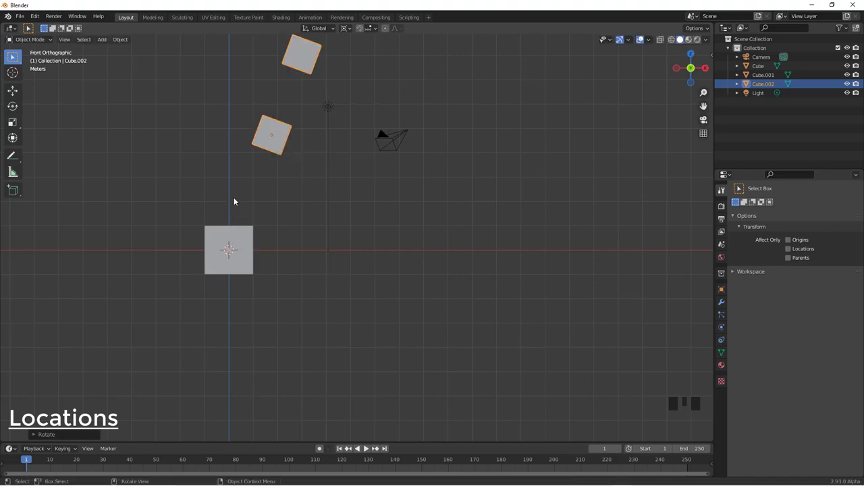
key("r")
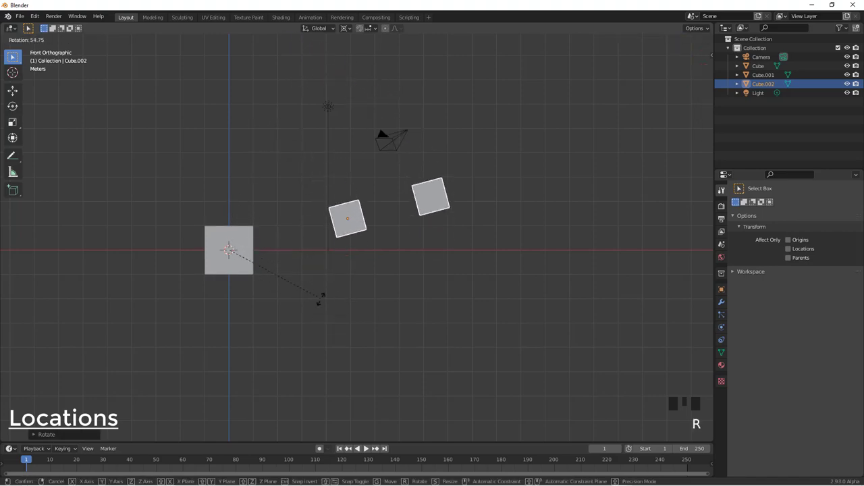
key("ctrl+z")
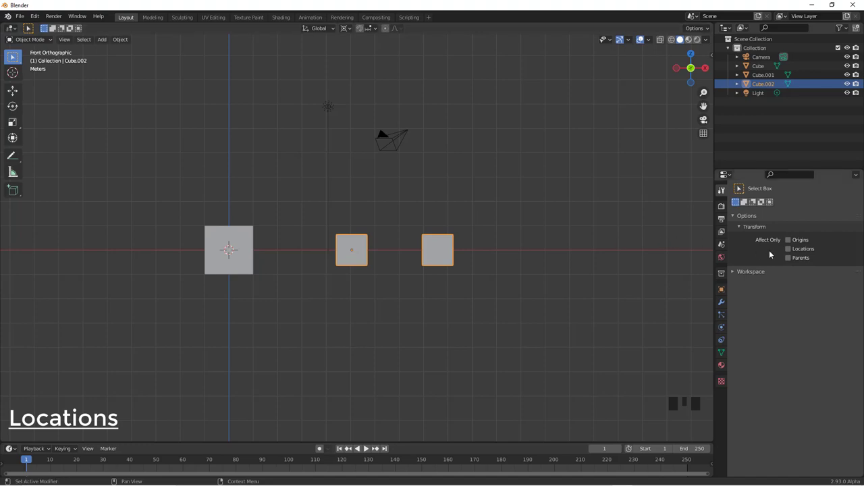
With Affect Only Locations on, swing and move the small cubes around the cursor
left_click(791, 251)
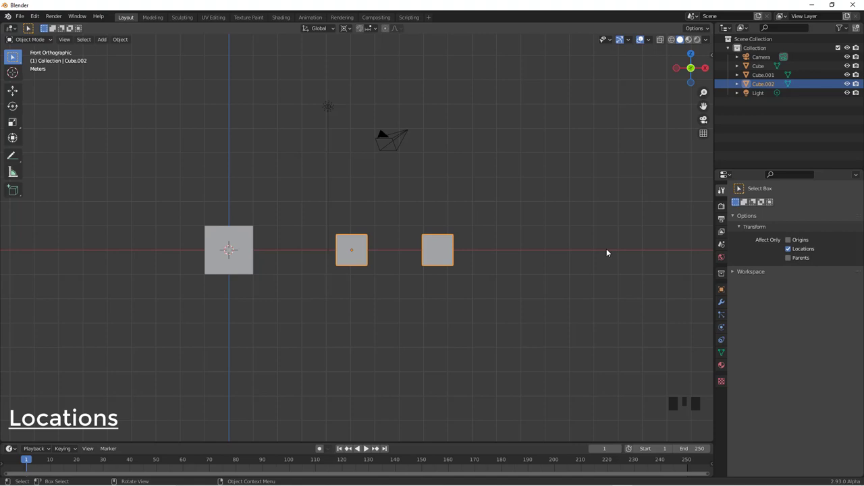
key("r")
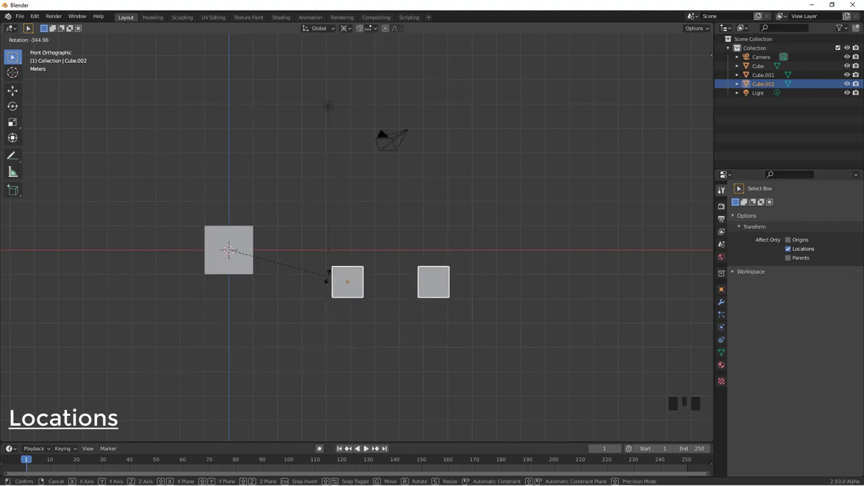
key("g")
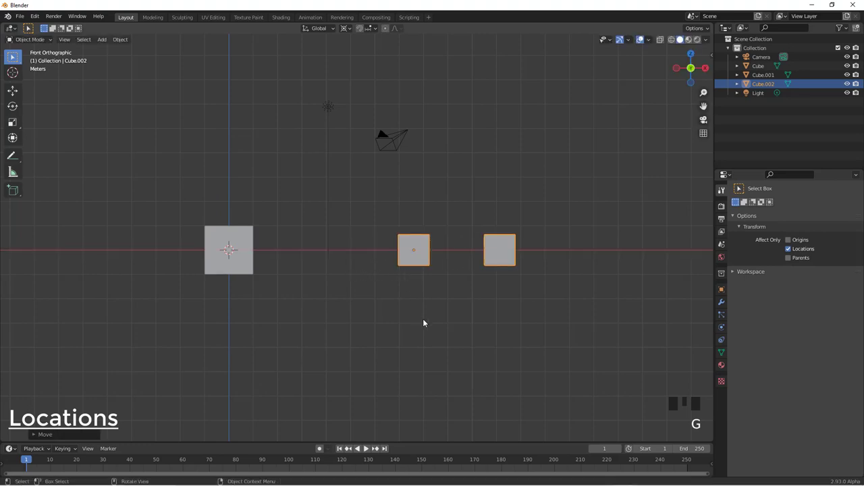
key("r")
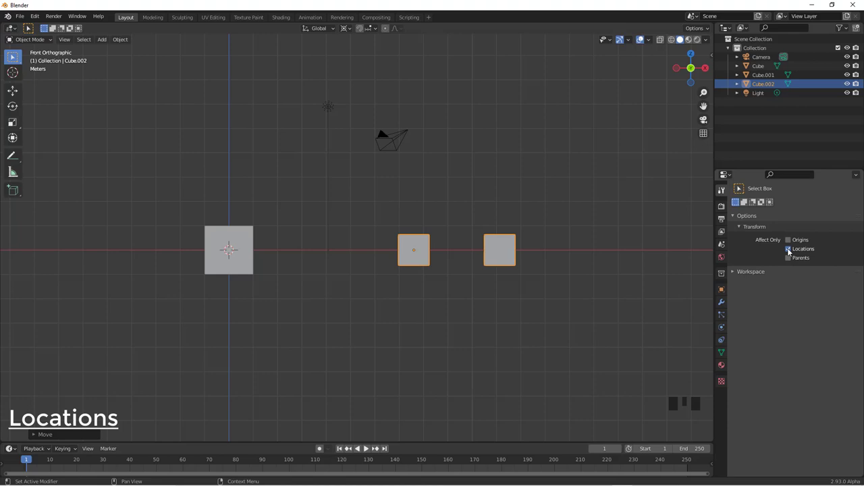
Turn off Affect Only Locations and try a normal rotation of the cubes
left_click(792, 252)
key("r")
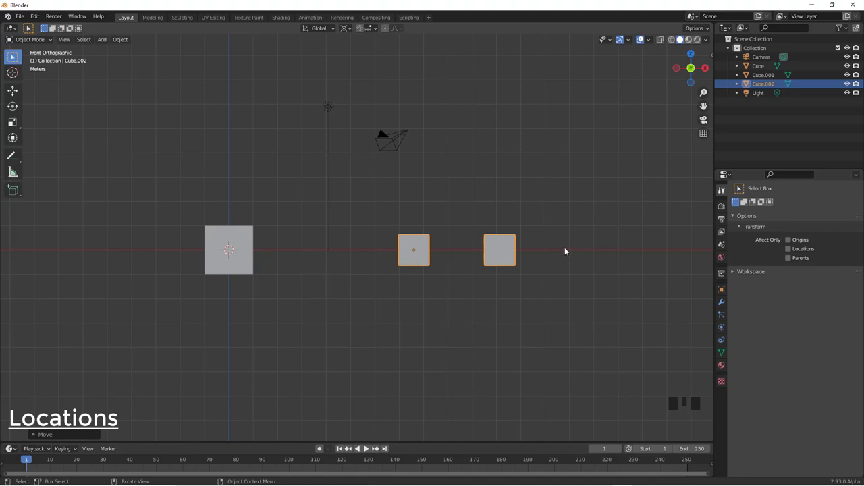
scroll("down", 3)
scroll("up", 3)
Delete every object, including the camera, to empty the scene
key("b")
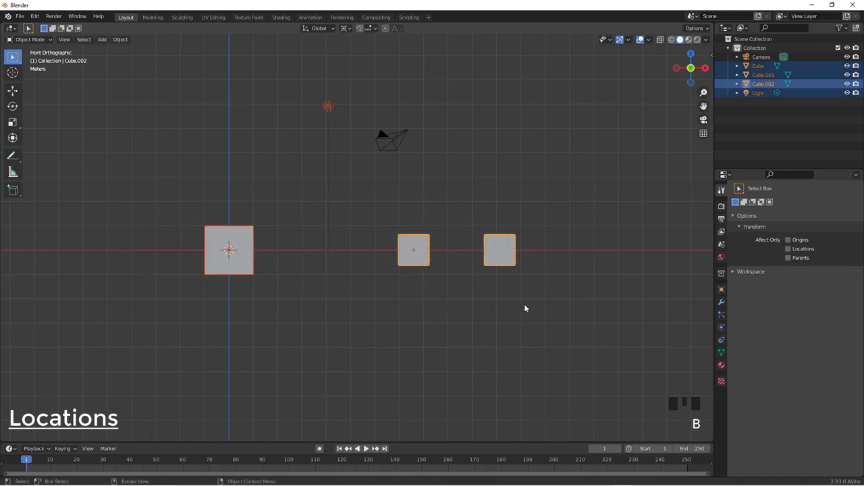
key("x")
left_click(394, 150)
key("x")
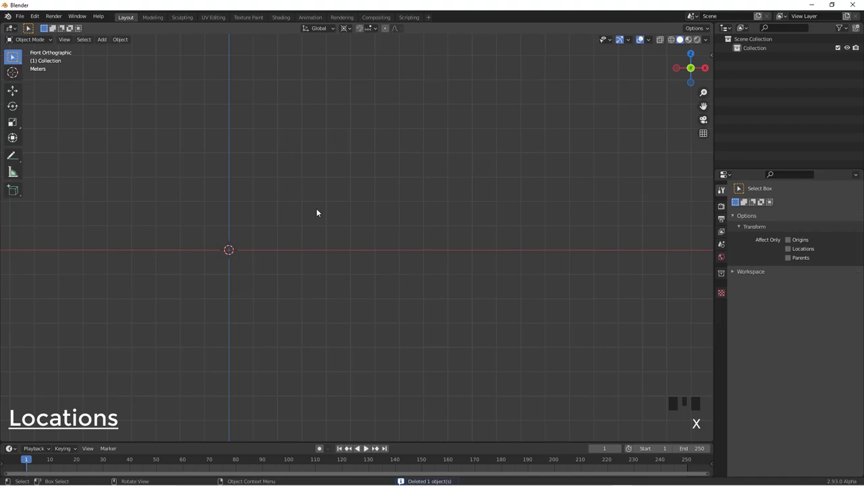
Add a cube and a slightly scaled-down duplicate to its right along X
key("shift+a")
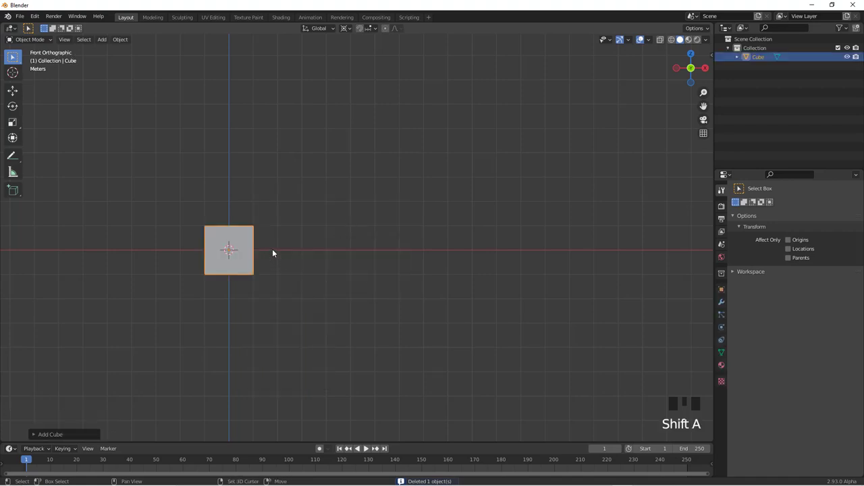
key("shift+d")
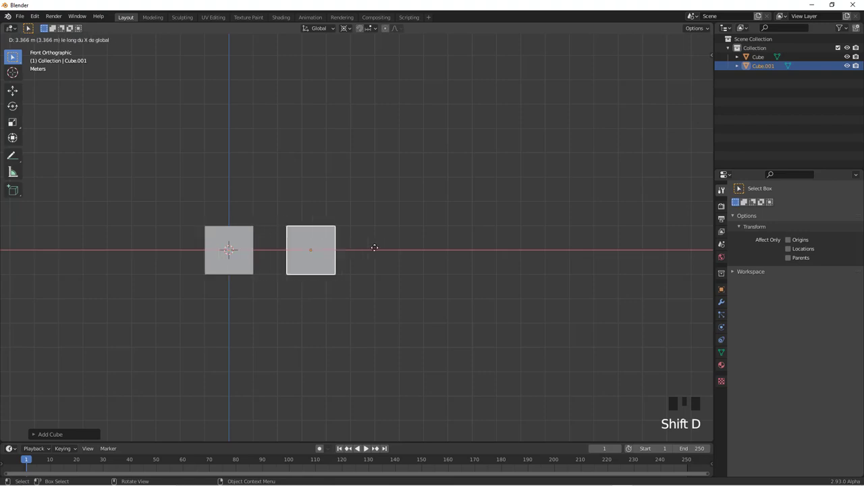
key("s")
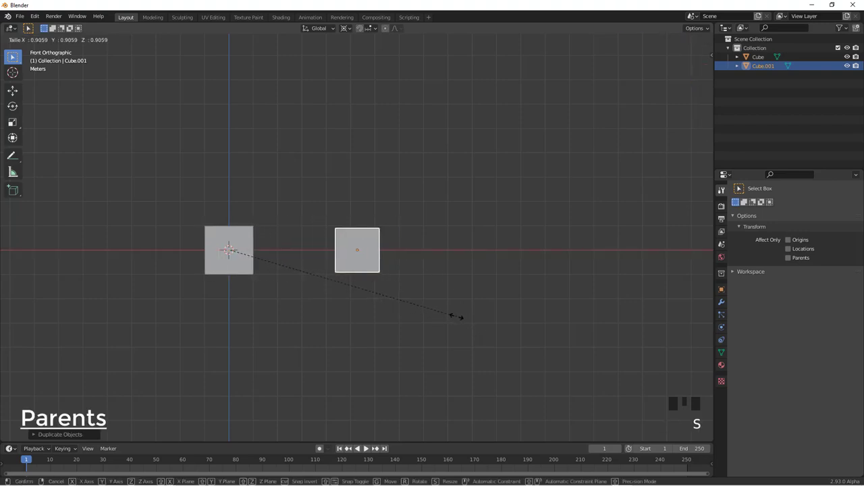
left_click_drag(352, 32, 362, 71)
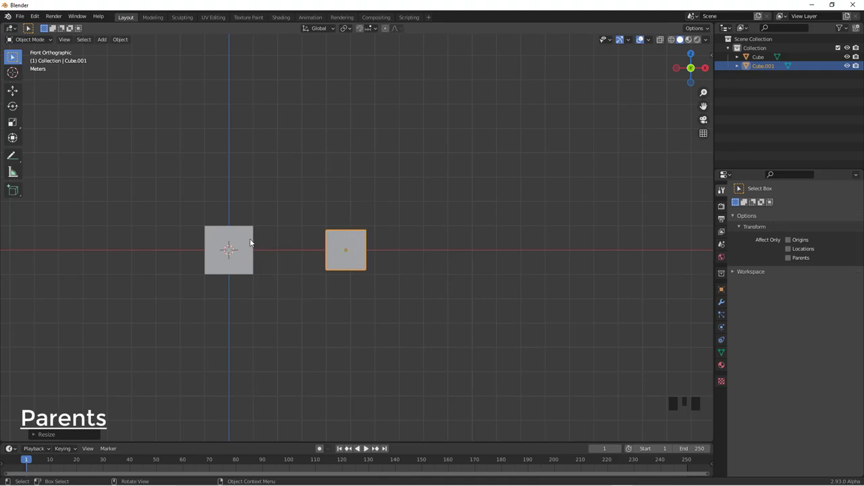
Parent the small cube to the big cube with Object (Keep Transform)
left_click(252, 237)
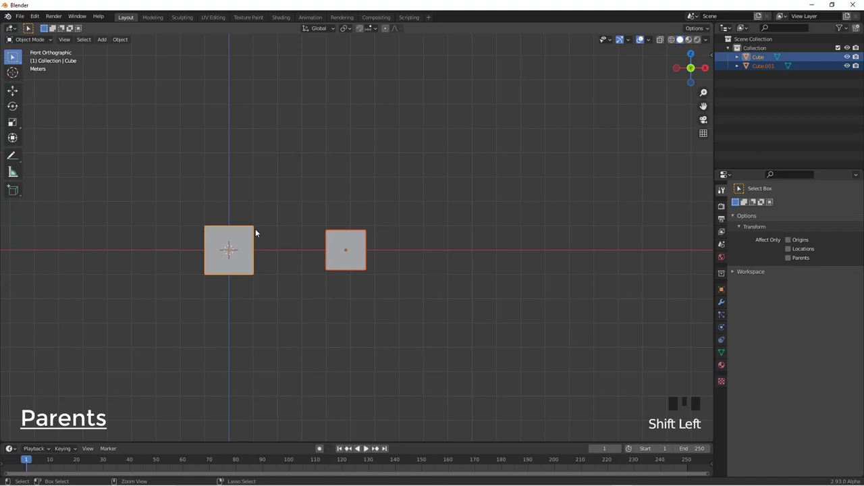
key("ctrl+p")
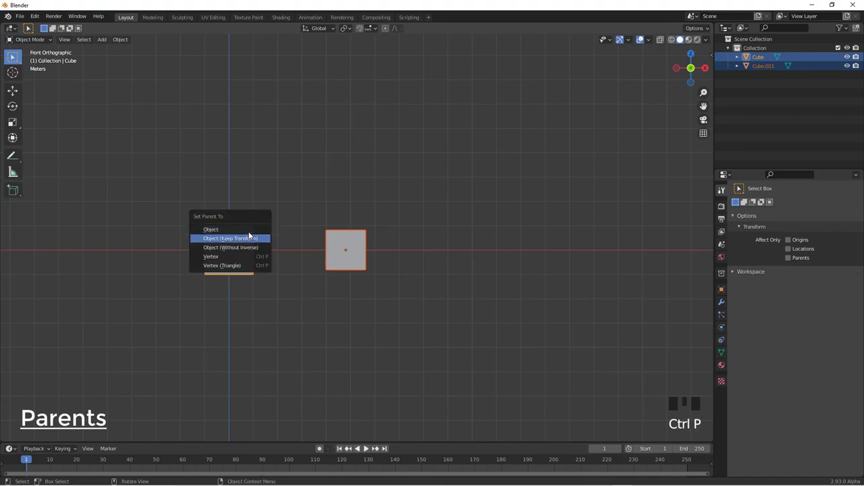
scroll("up", 3)
left_click_drag(232, 286, 459, 188)
left_click(459, 188)
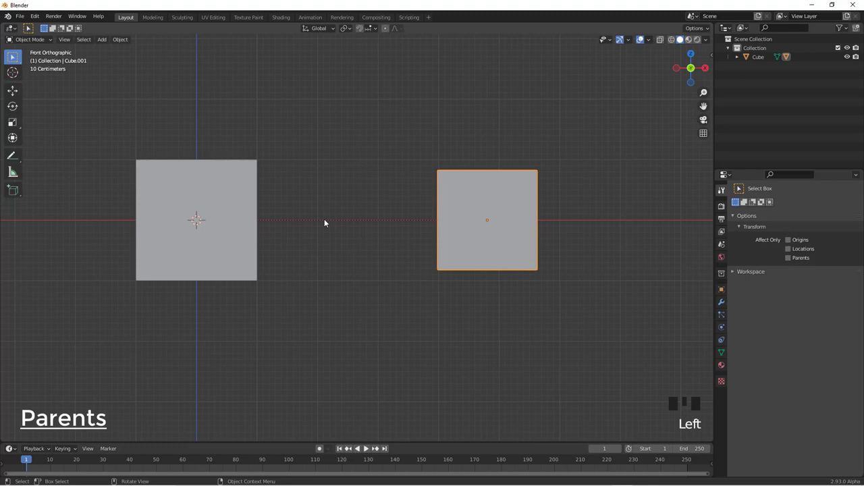
Grab the child cube and move it along X to test the parenting
scroll("down", 3)
scroll("down", 3)
scroll("up", 3)
left_click(402, 221)
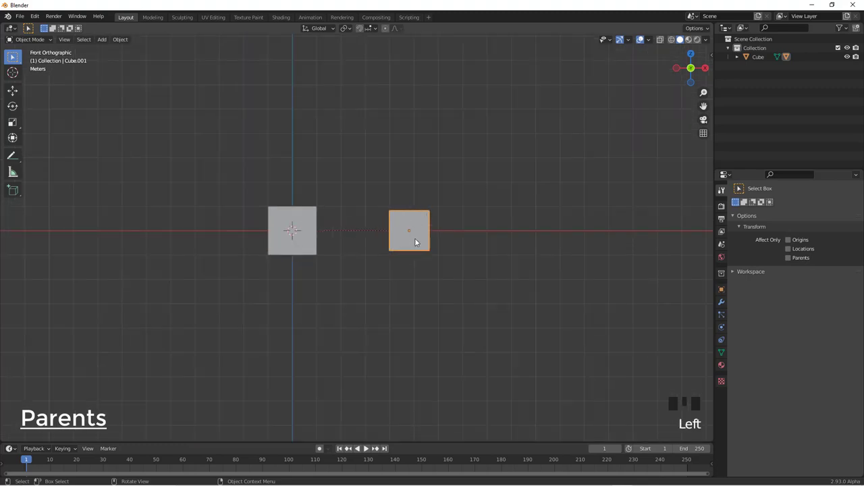
key("g")
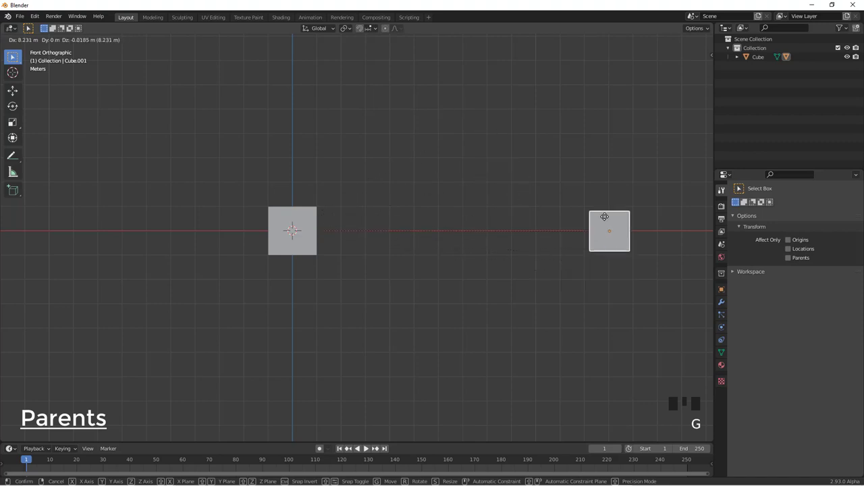
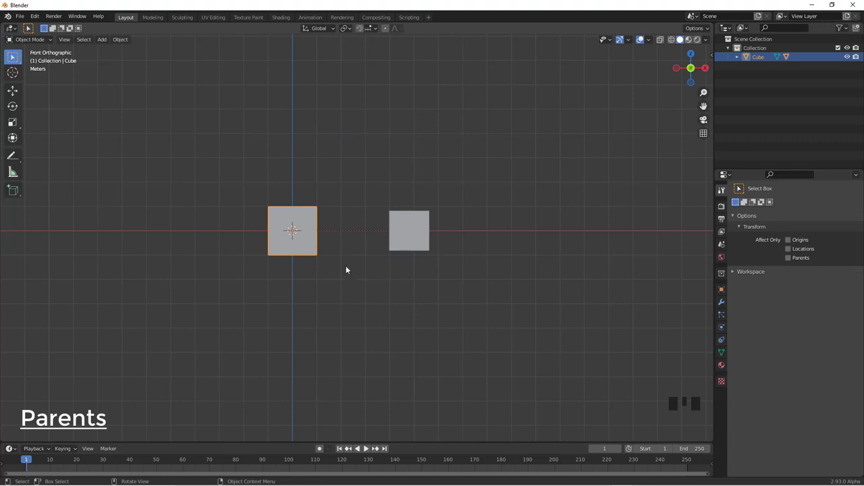
Delete the remaining parent cube from the scene
scroll("up", 3)
scroll("down", 3)
key("x")
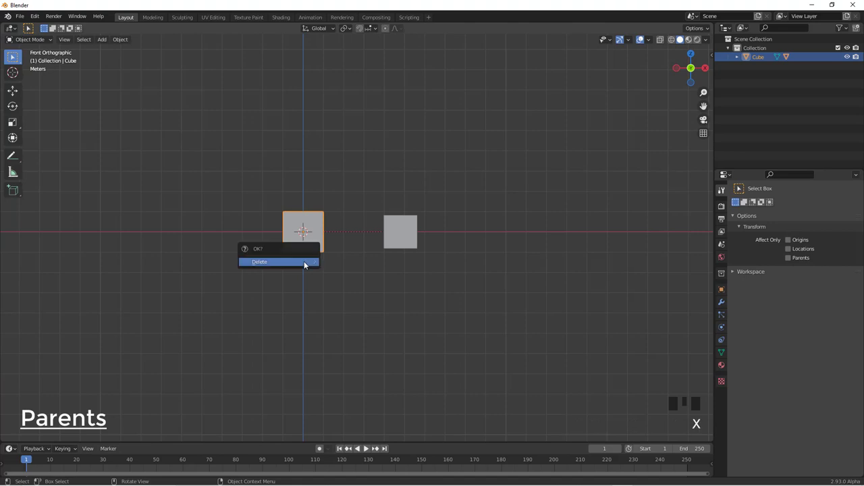
left_click(413, 224)
Add a torus at the world origin and view it from the top
key("x")
key("shift+a")
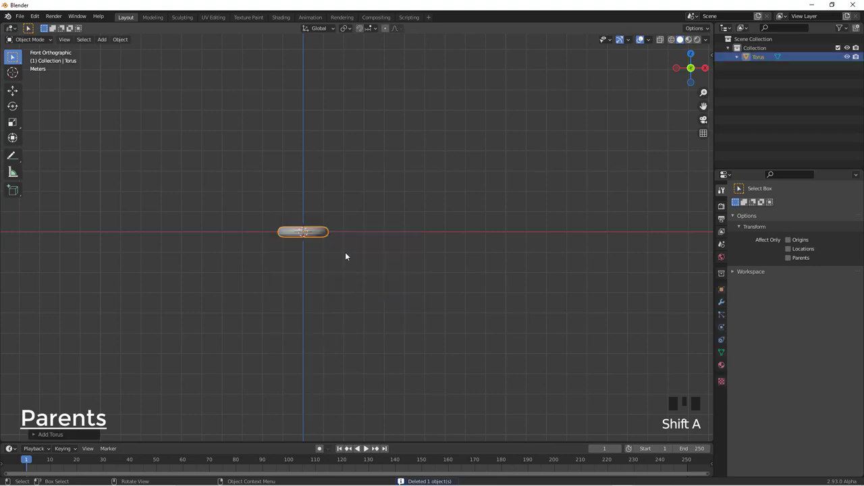
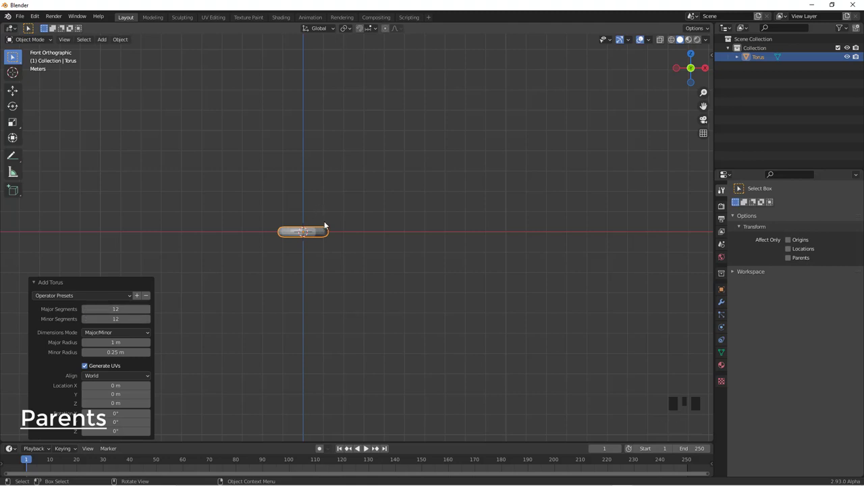
key("KP_7")
In Edit Mode, box-select the torus's right half and move it about 0.9 m along X
scroll("up", 3)
left_click_drag(325, 277, 368, 284)
key("Tab")
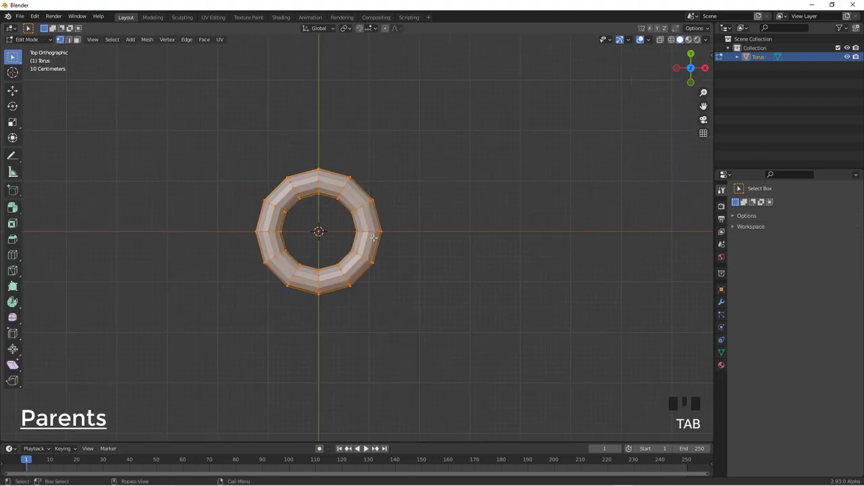
key("z")
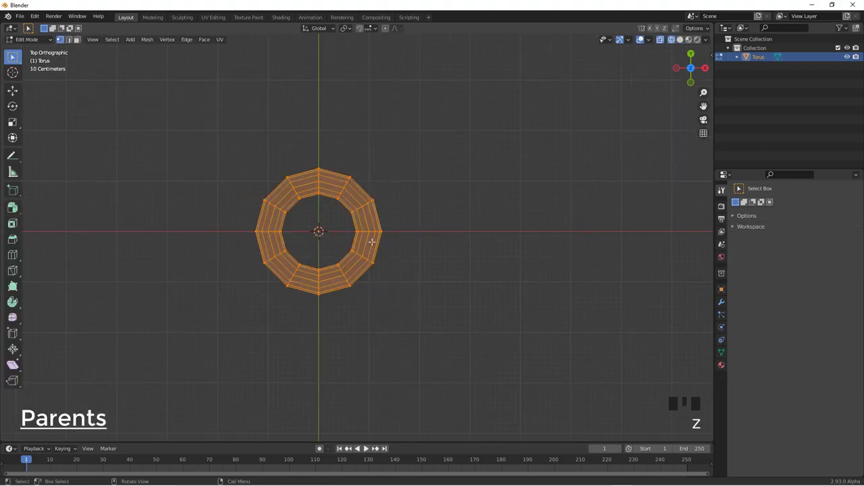
key("a")
key("b")
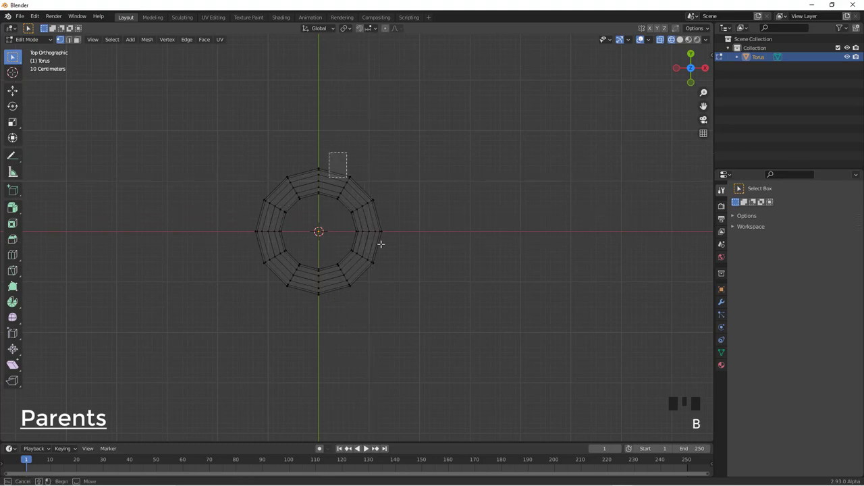
key("g")
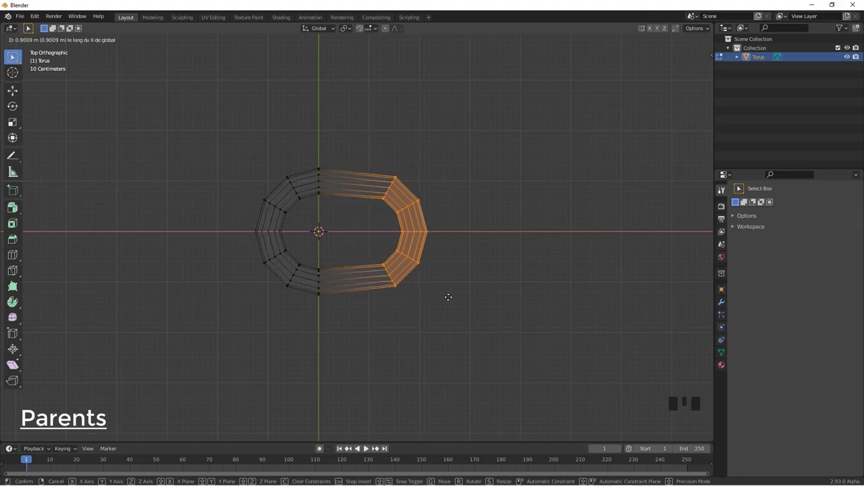
key("s")
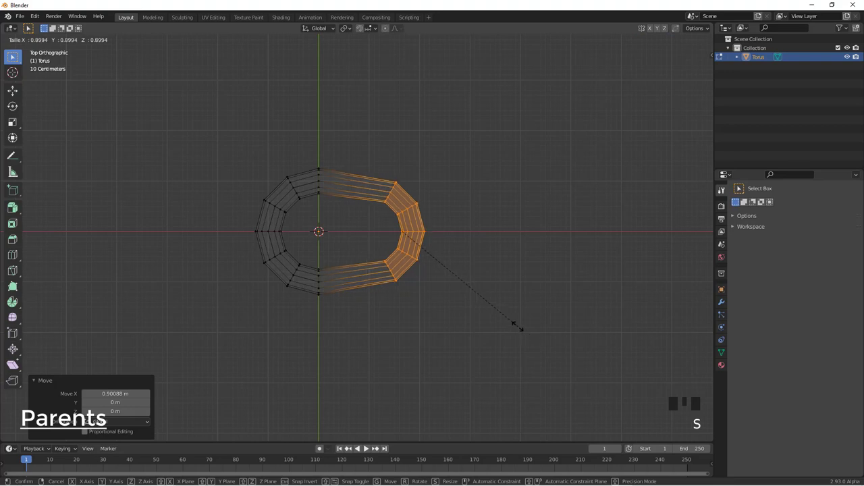
Return to Object Mode and check the elongated link from front and top views
key("Tab")
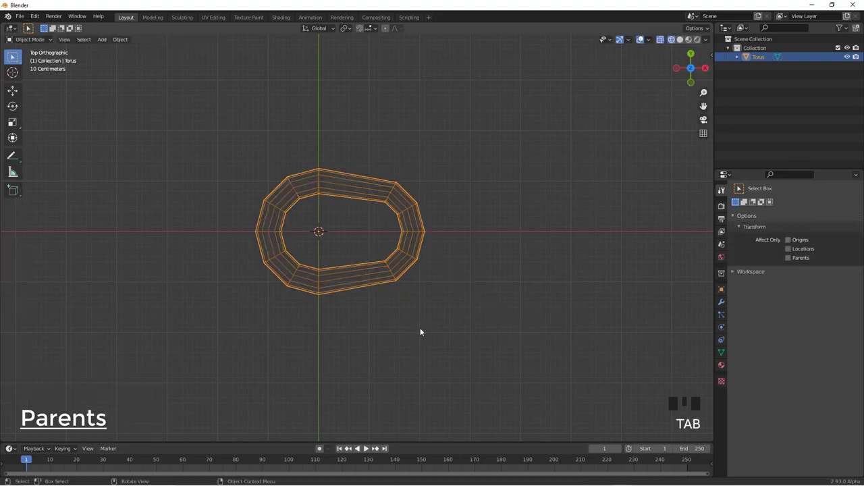
key("KP_1")
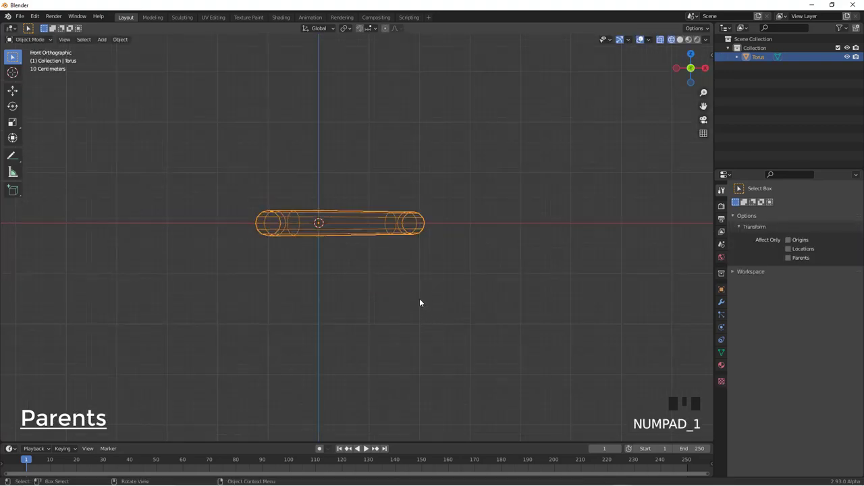
key("KP_7")
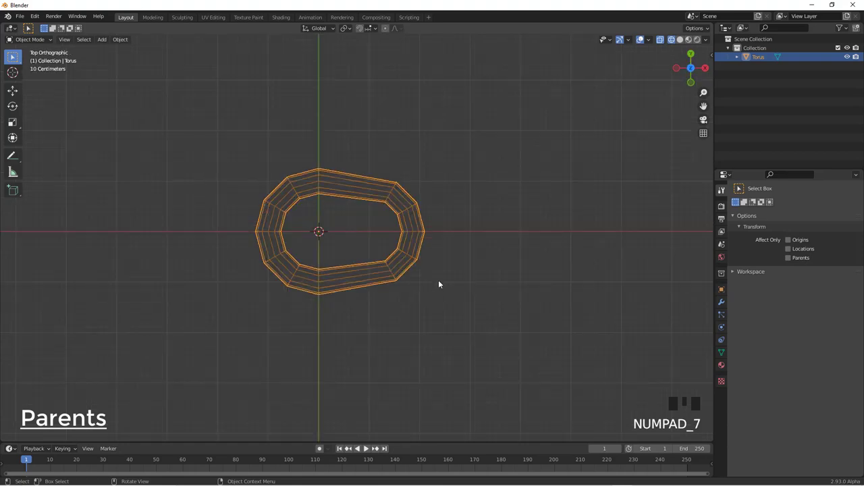
Duplicate the link and slide the copy to the right along X
left_click_drag(418, 289, 350, 301)
key("z")
left_click_drag(426, 255, 314, 225)
key("shift+d")
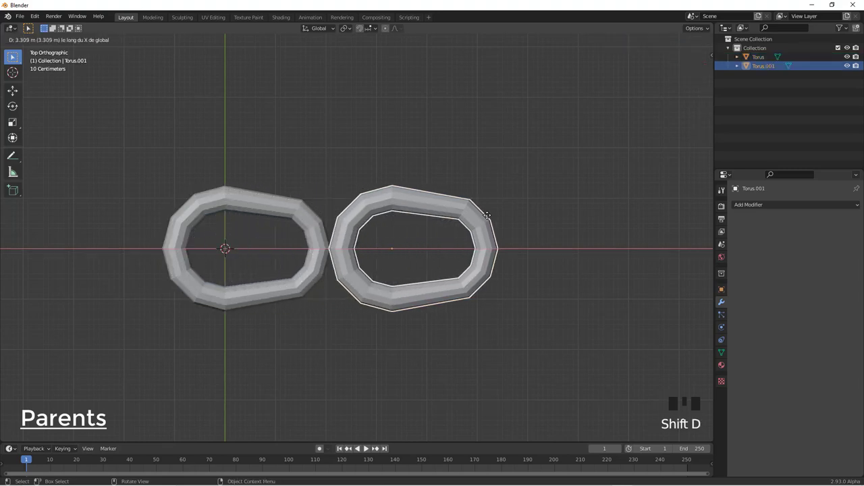
left_click(500, 145)
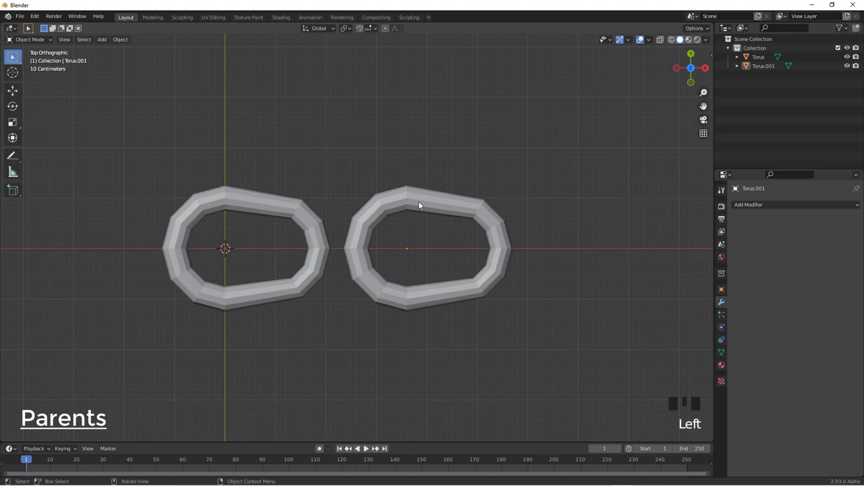
Scale the second link to 0.738 and move it back over the first link
left_click(403, 197)
left_click_drag(404, 196, 406, 242)
key("g")
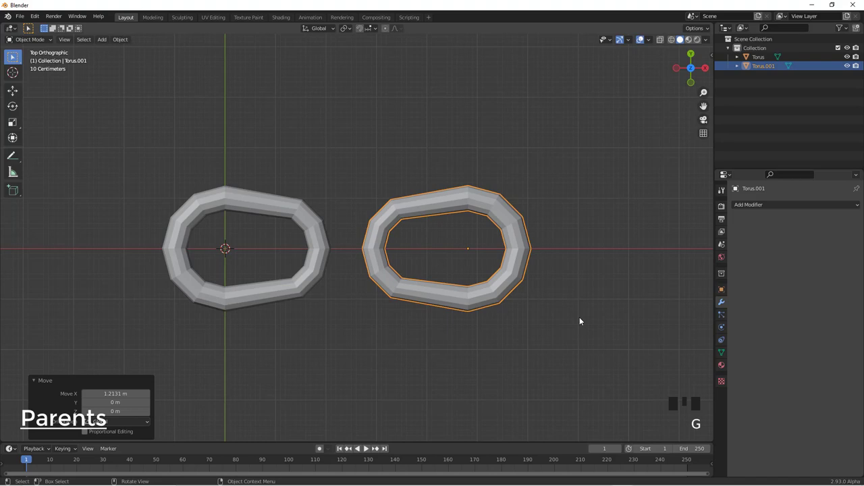
key("s")
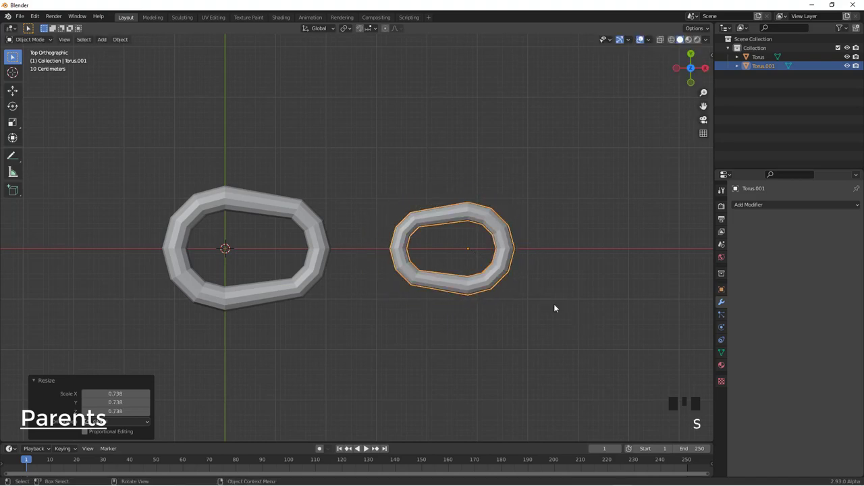
key("g")
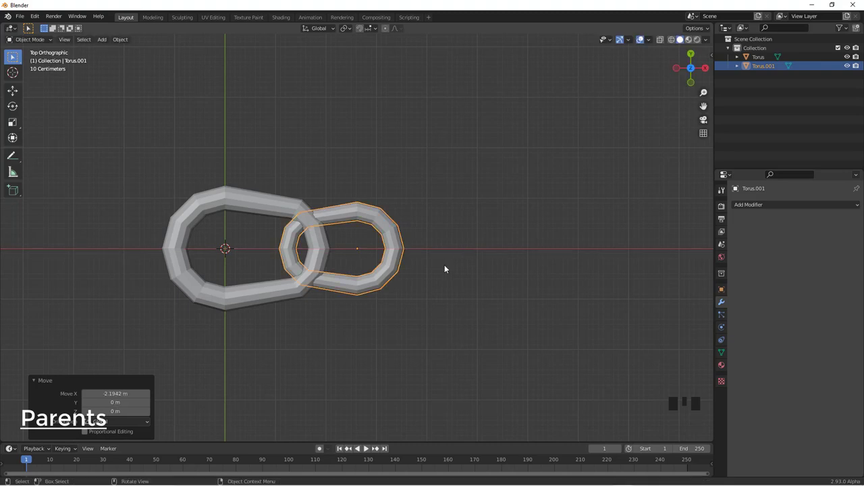
Rotate the second link 90° so it interlocks, then select the first link too
key("r")
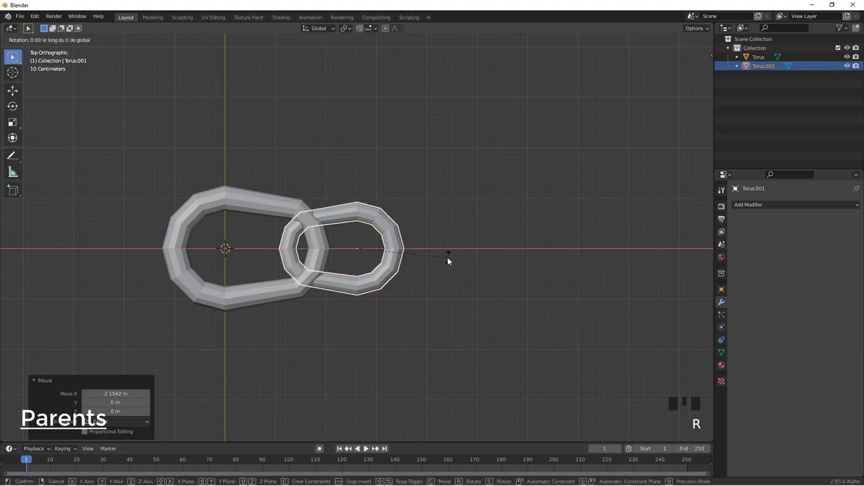
left_click_drag(384, 181, 432, 252)
key("g")
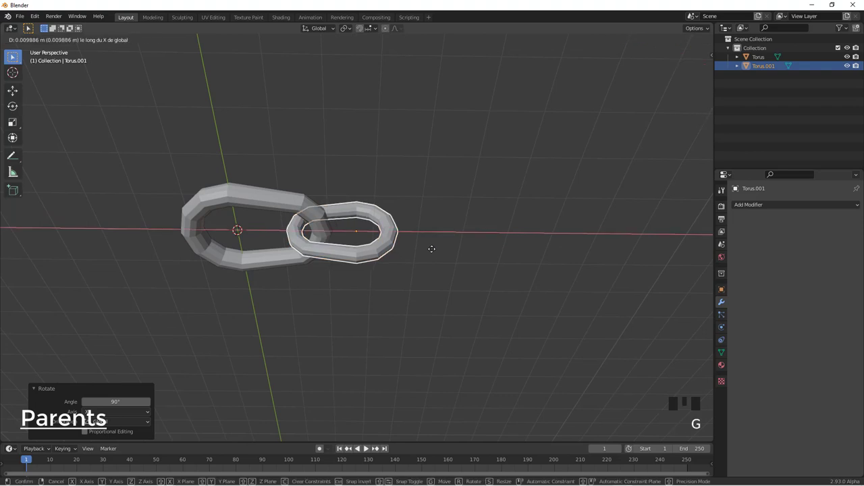
left_click_drag(412, 269, 289, 236)
left_click(290, 236)
Join the two links and add an Array modifier with Relative Offset X 0.8 for a four-link chain
key("ctrl+j")
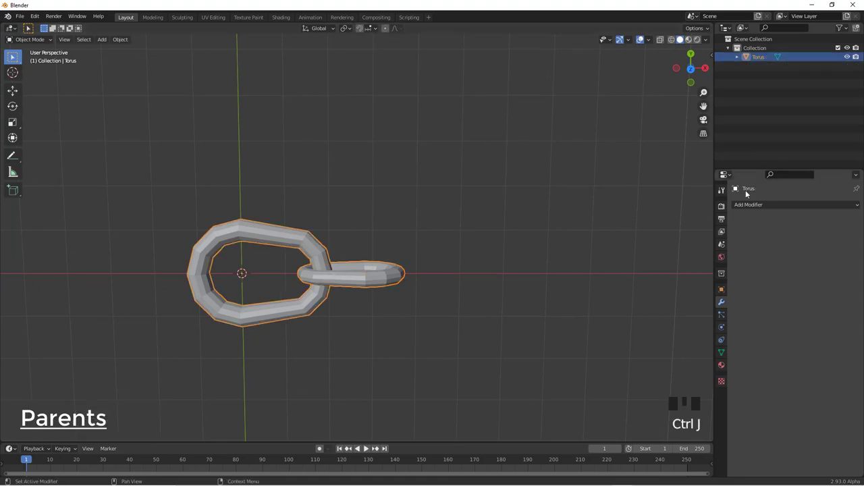
left_click(767, 207)
left_click_drag(693, 233, 535, 224)
left_click_drag(534, 225, 786, 273)
left_click_drag(786, 273, 478, 201)
left_click_drag(477, 201, 469, 222)
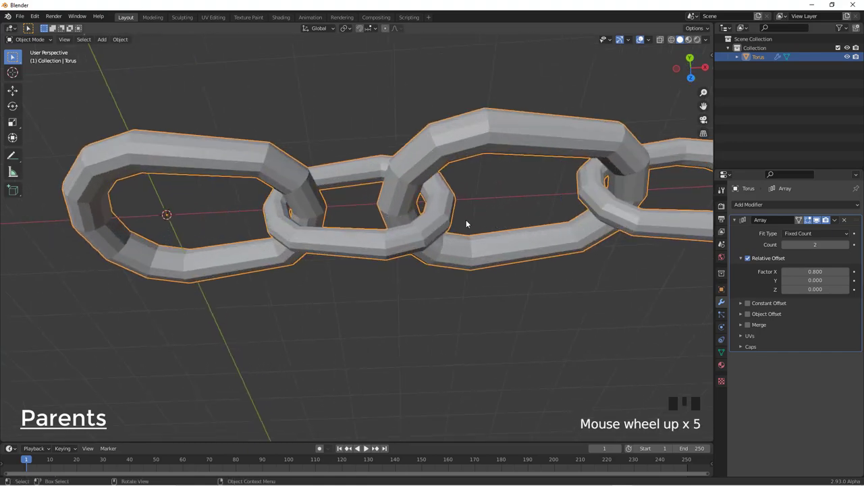
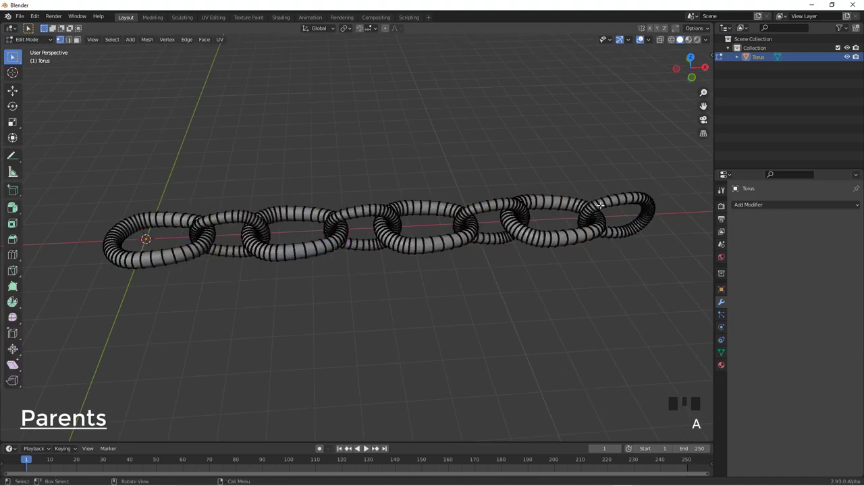
Select every link after the first with L and separate them via P > Selection
key("l")
key("l")
key("l")
key("l")
key("l")
key("l")
key("l")
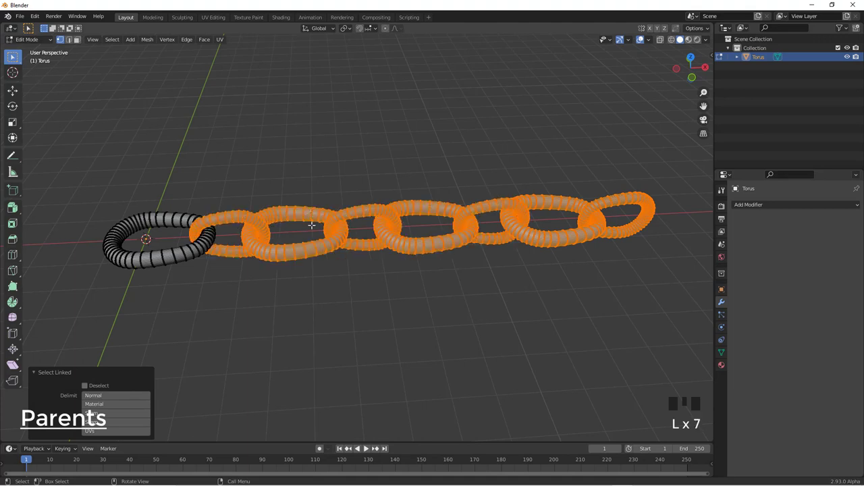
key("p")
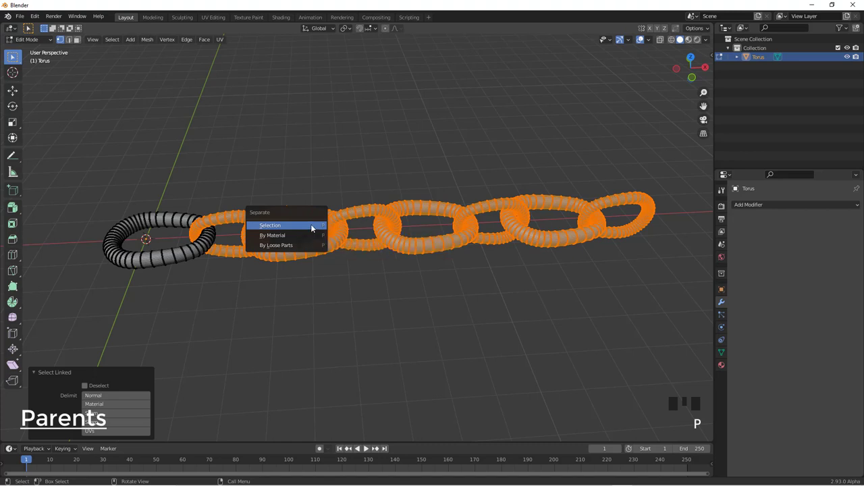
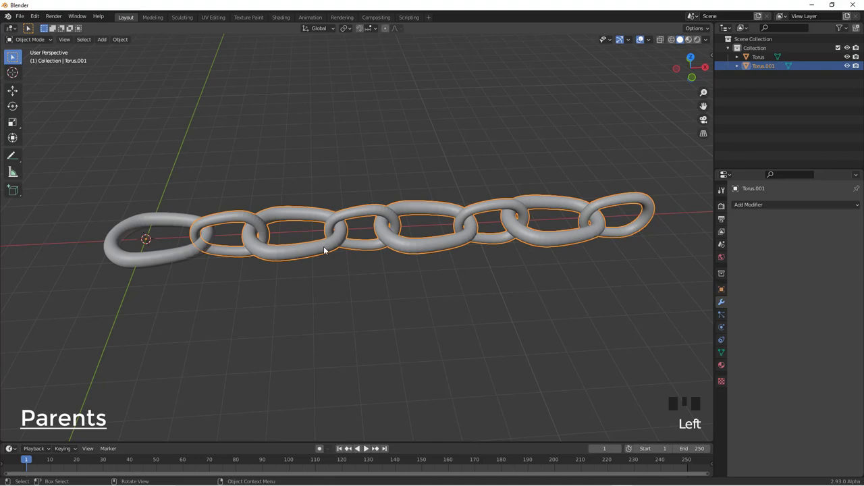
Move the separated chain 1.64 m along X away from the first link
key("g")
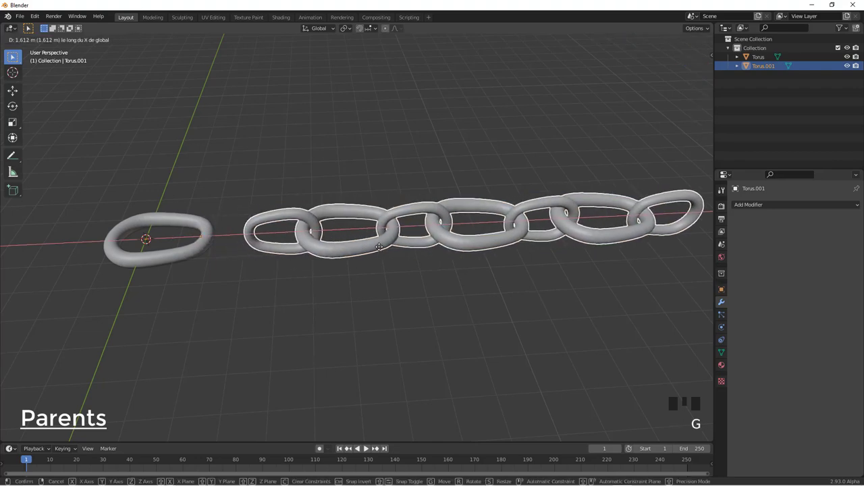
scroll("down", 3)
scroll("up", 3)
scroll("up", 3)
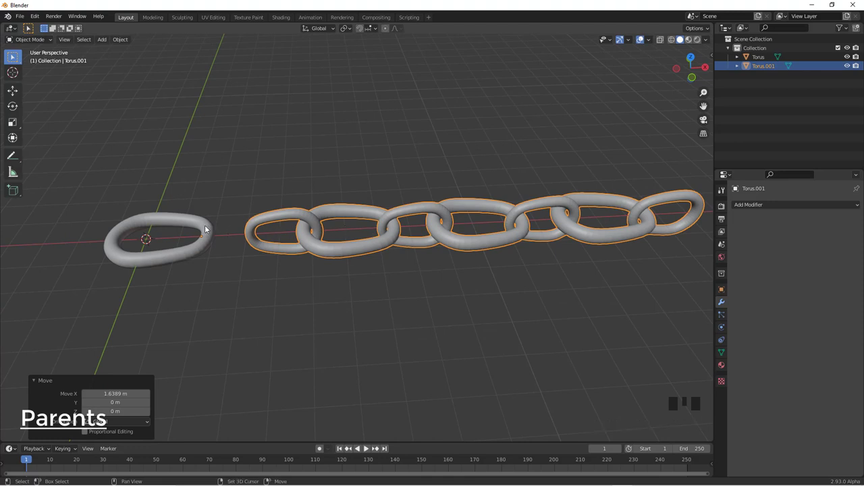
Parent the separated chain to the first link with Ctrl+P > Object
left_click(207, 228)
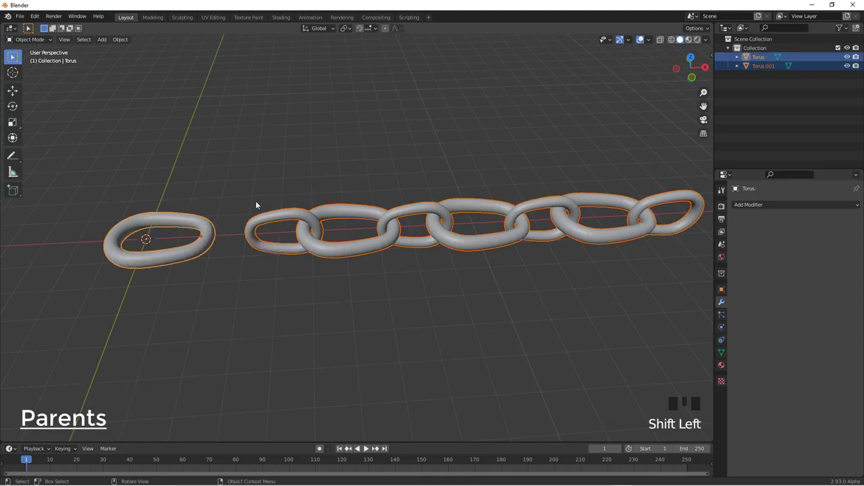
key("ctrl+p")
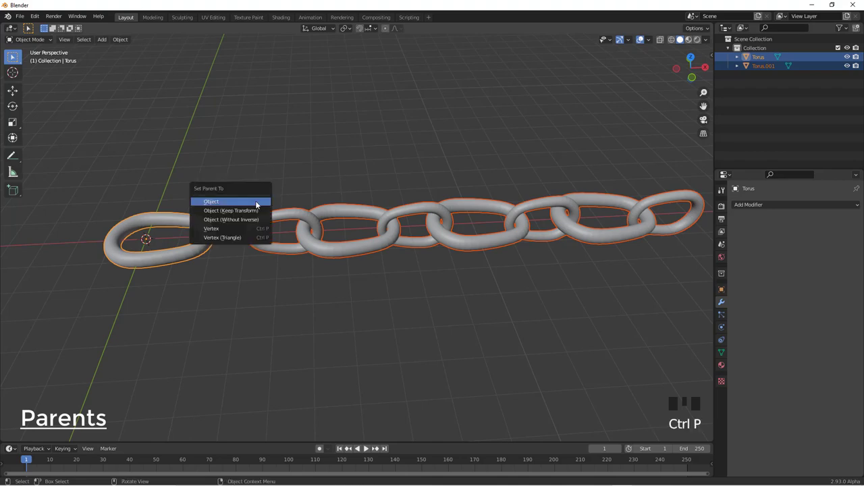
scroll("up", 3)
scroll("down", 3)
scroll("down", 3)
left_click(311, 226)
Test-move the chain, then select the first link and start grabbing it
key("g")
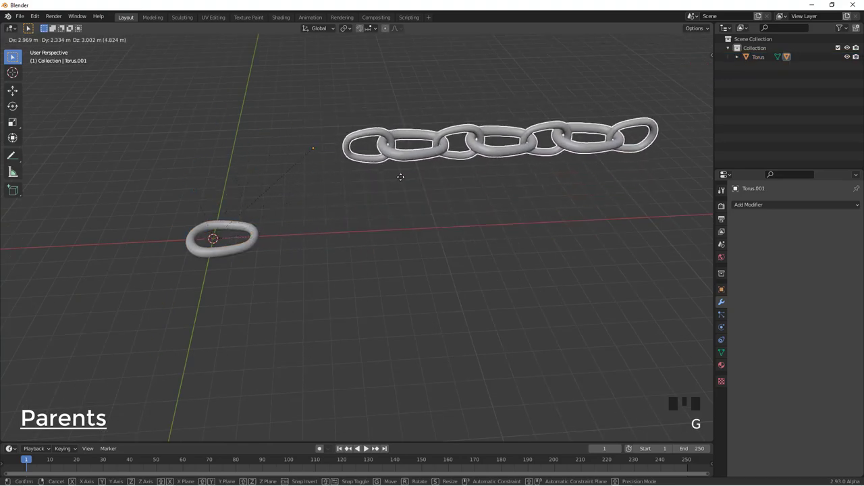
left_click(239, 226)
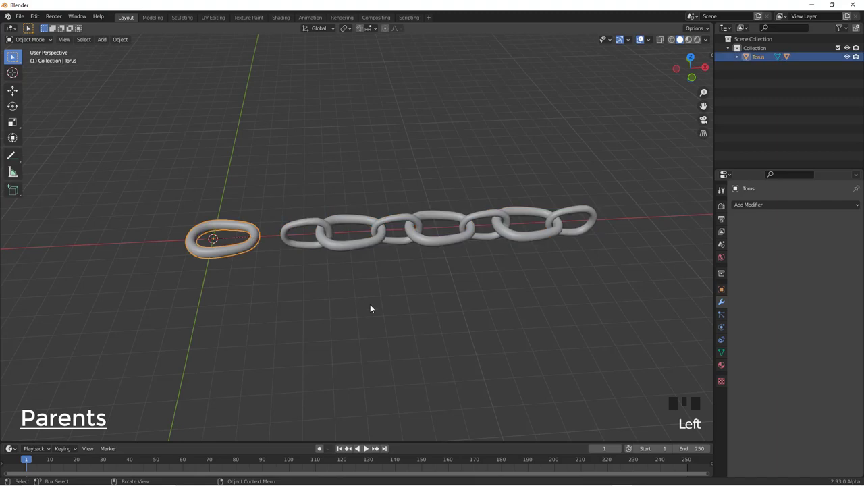
key("g")
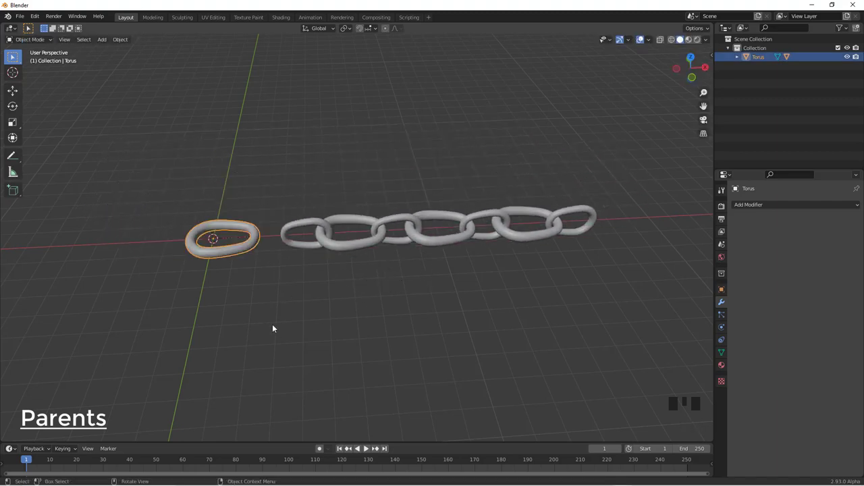
Scale the first link up to about 1.397
left_click_drag(336, 309, 307, 295)
scroll("up", 3)
key("s")
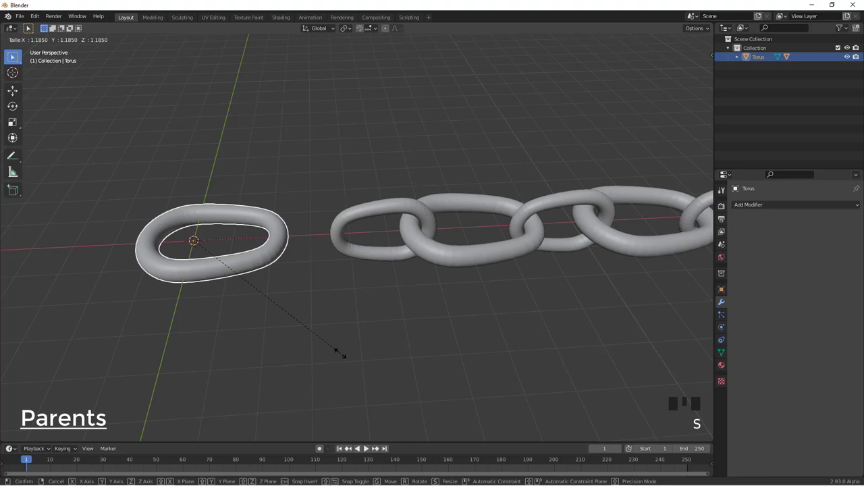
scroll("down", 3)
left_click_drag(336, 282, 709, 30)
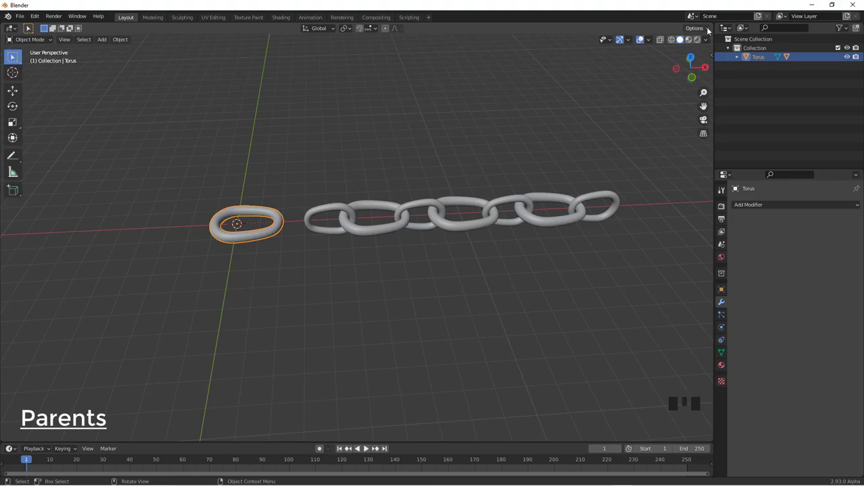
left_click_drag(709, 29, 519, 224)
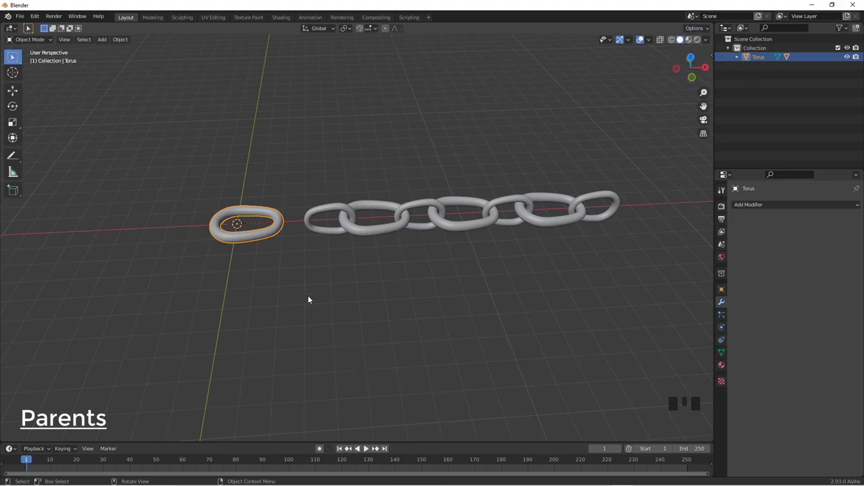
key("s")
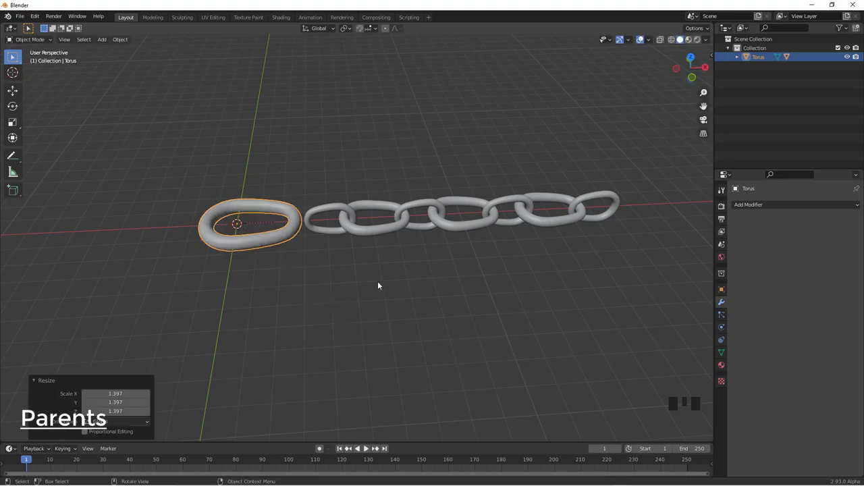
Move the first link 1.21 m along X, then freely, watching the chain follow
key("g")
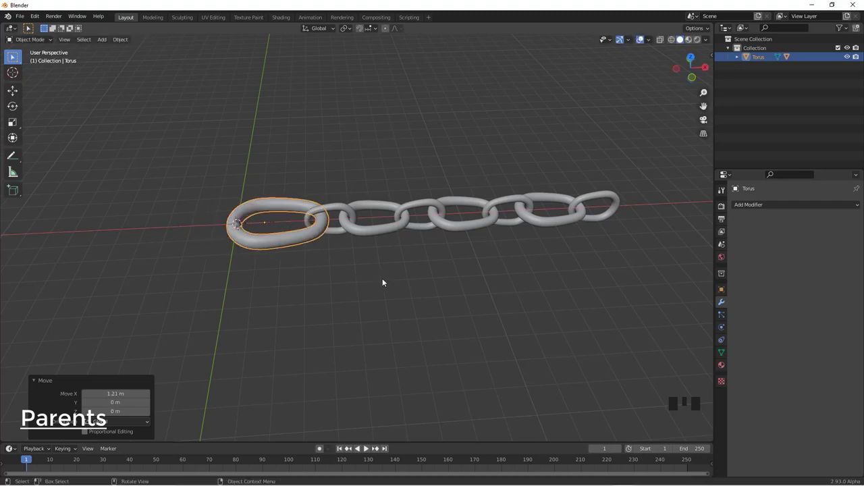
left_click_drag(710, 29, 333, 267)
key("g")
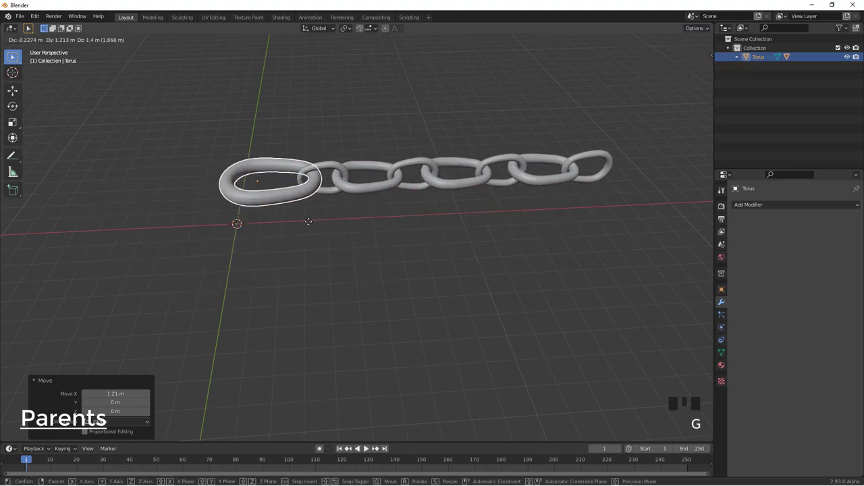